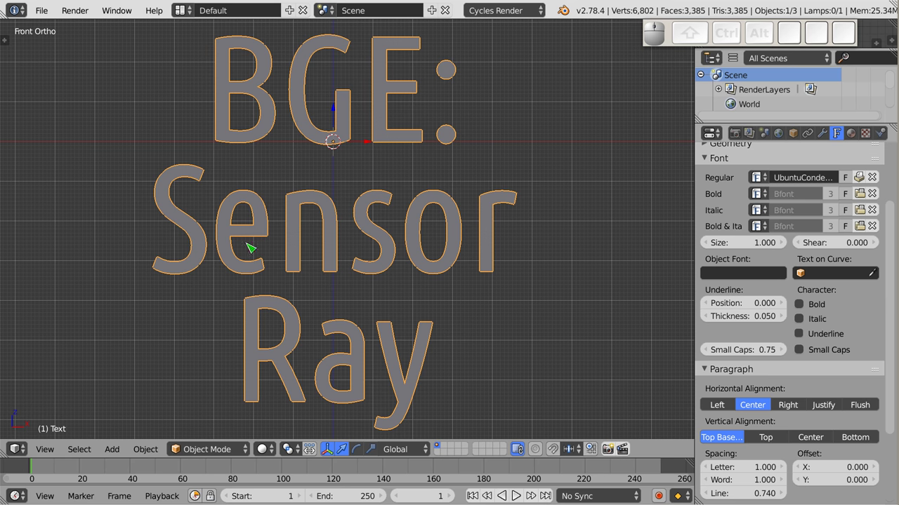
# Delete the 'BGE: Sensor Ray' title text object from the scene.
pyautogui.press('x')
pyautogui.click(388, 265)
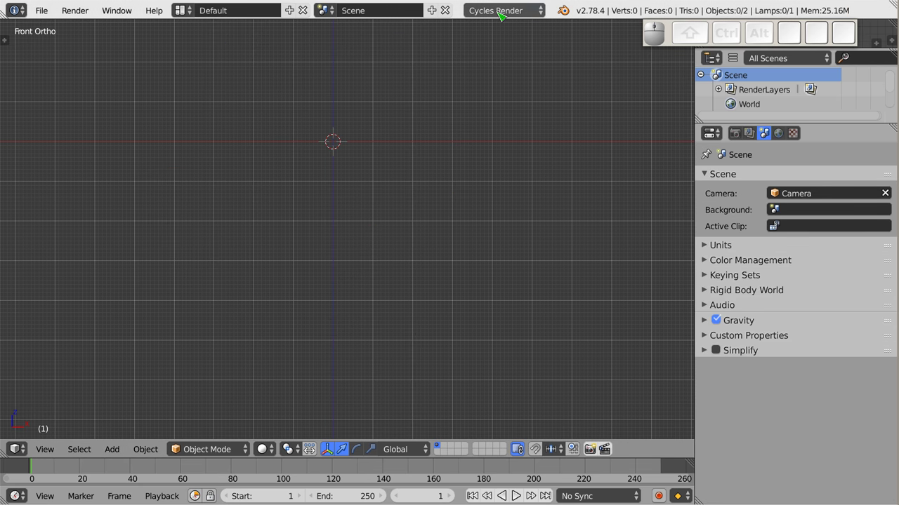
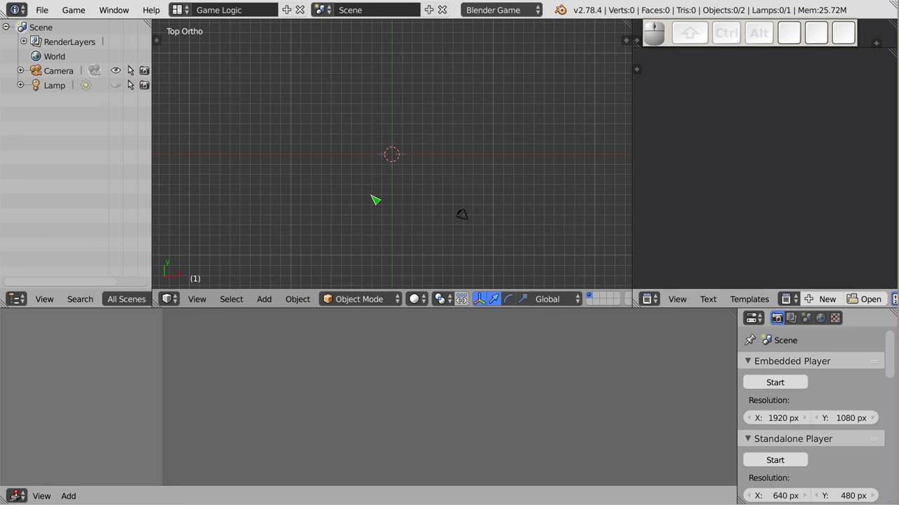
# Add a UV sphere at the centre and a Suzanne monkey mesh to the scene.
pyautogui.press('shift+a')
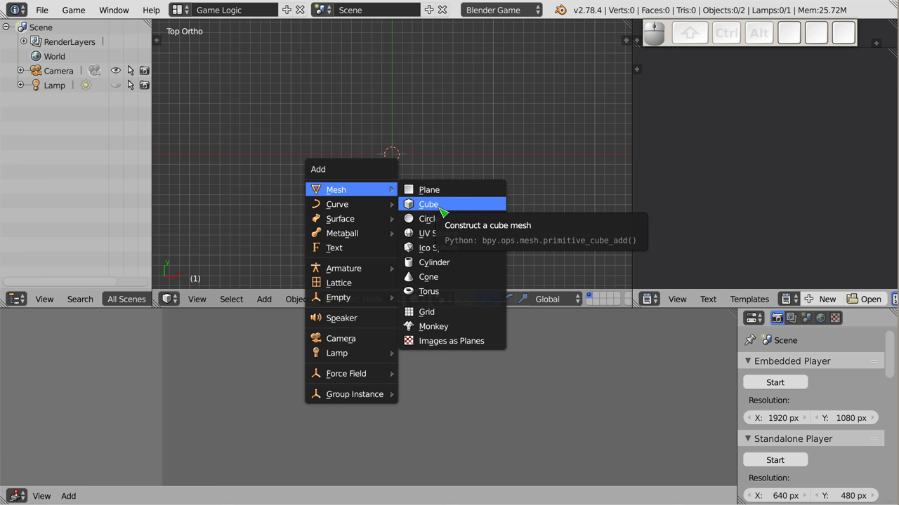
pyautogui.click(441, 238)
pyautogui.press('shift+a')
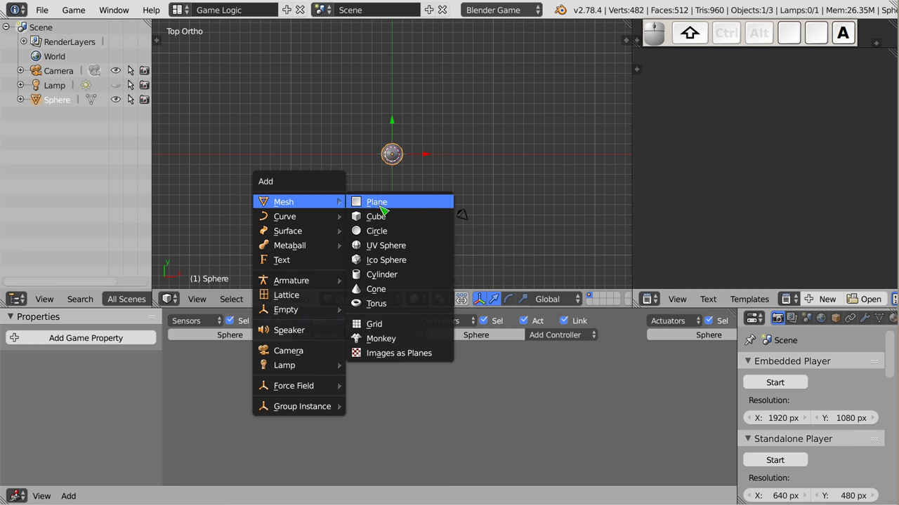
pyautogui.click(397, 345)
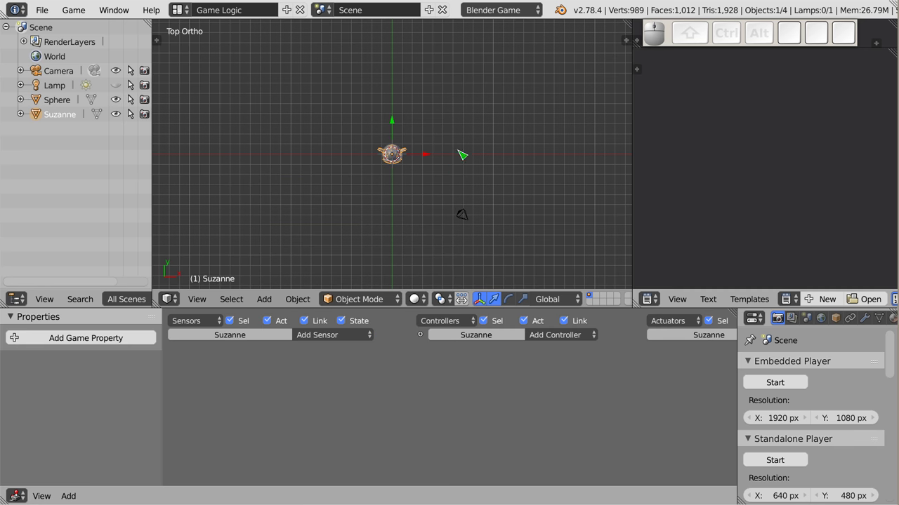
# Move Suzanne to X −10, left of the sphere, and reframe the view.
pyautogui.moveTo(436, 159); pyautogui.dragTo(292, 162)
pyautogui.scroll(3)
pyautogui.scroll(-3)
pyautogui.middleClick(373, 171)
pyautogui.scroll(-3)
pyautogui.scroll(-3)
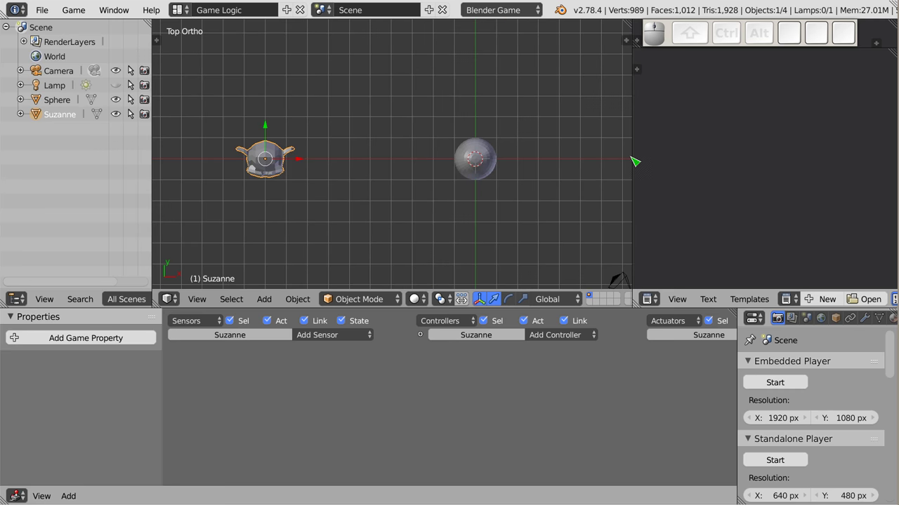
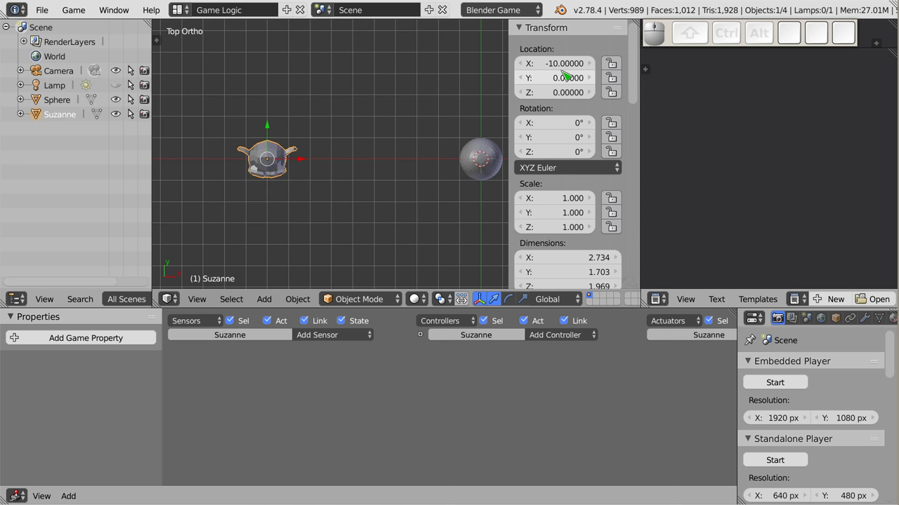
# Select Suzanne and rotate her −90 degrees so she faces the sphere.
pyautogui.press('n')
pyautogui.rightClick(493, 173)
pyautogui.press('n')
pyautogui.press('n')
pyautogui.rightClick(285, 161)
pyautogui.press('r')
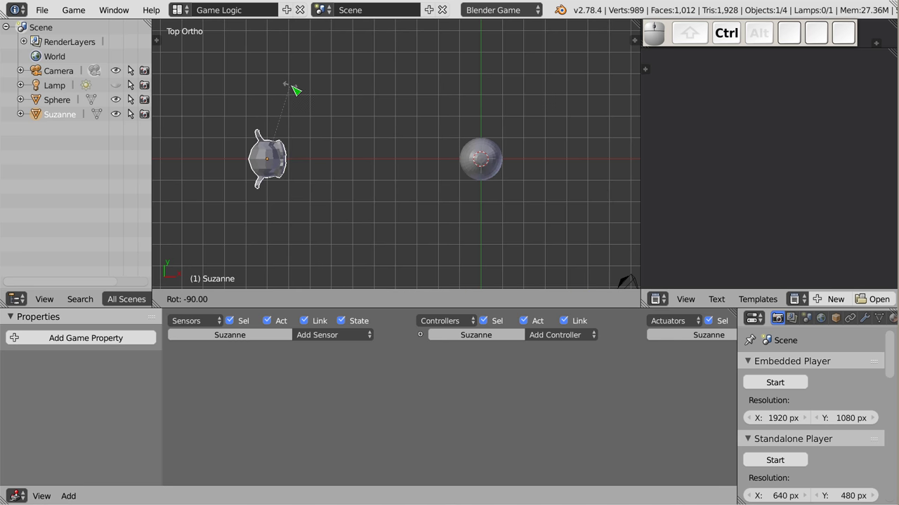
pyautogui.click(297, 90)
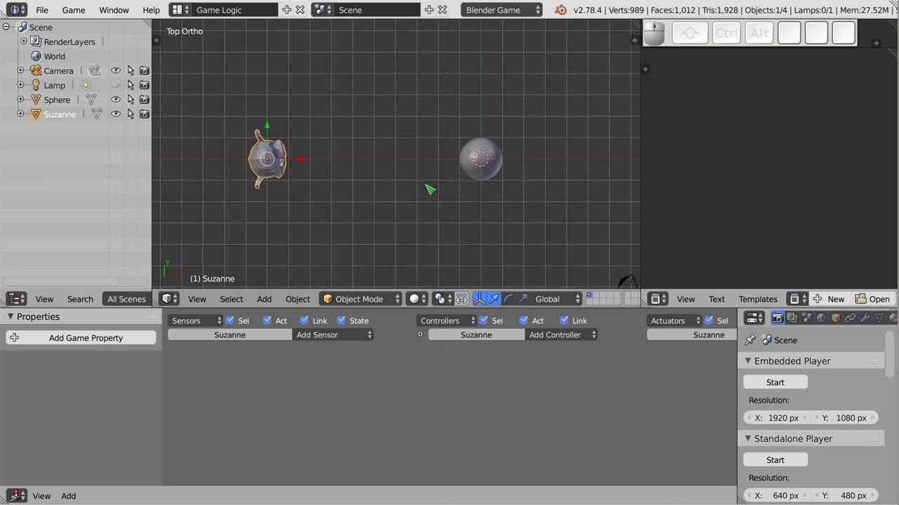
pyautogui.moveTo(400, 197); pyautogui.dragTo(324, 173)
# Add a Ray sensor to Suzanne in the logic editor.
pyautogui.press('KP_7')
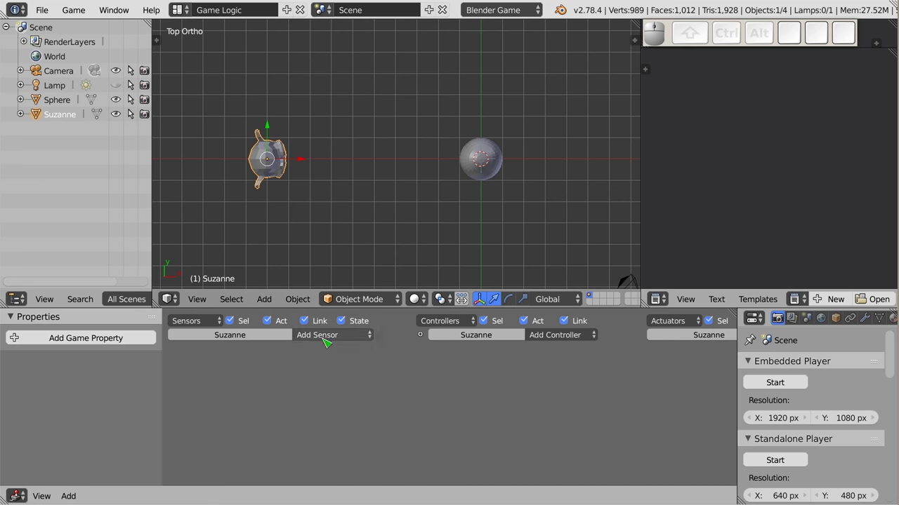
pyautogui.scroll(3)
pyautogui.moveTo(336, 377); pyautogui.dragTo(444, 97)
pyautogui.click(423, 353)
pyautogui.click(462, 75)
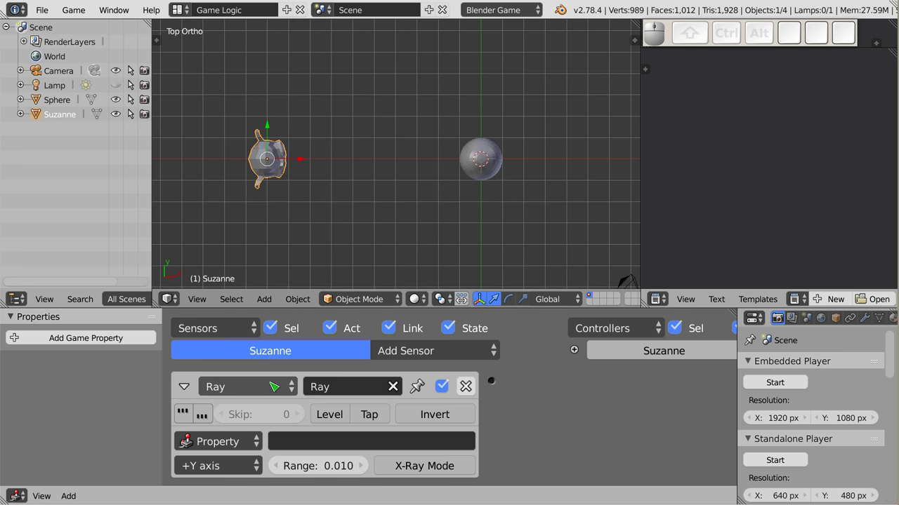
pyautogui.click(272, 388)
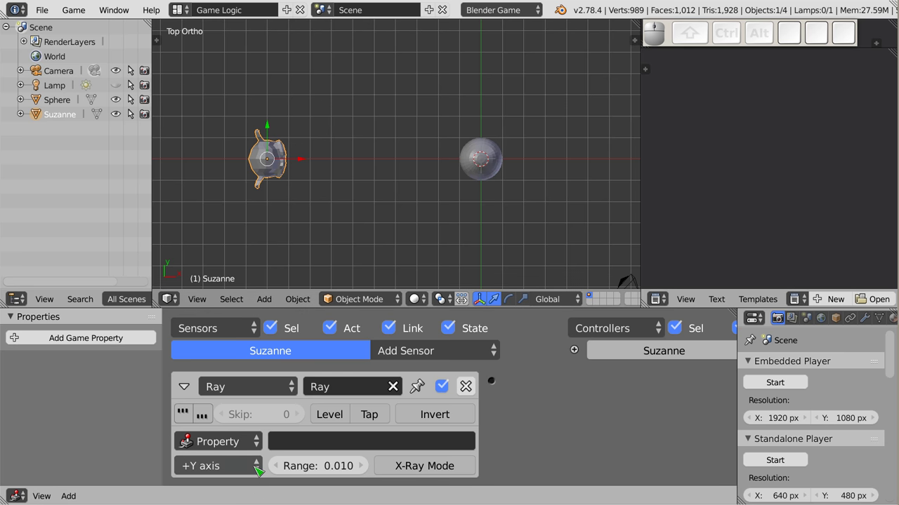
# Aim the Ray sensor along the +X axis with a range of 10.
pyautogui.click(262, 468)
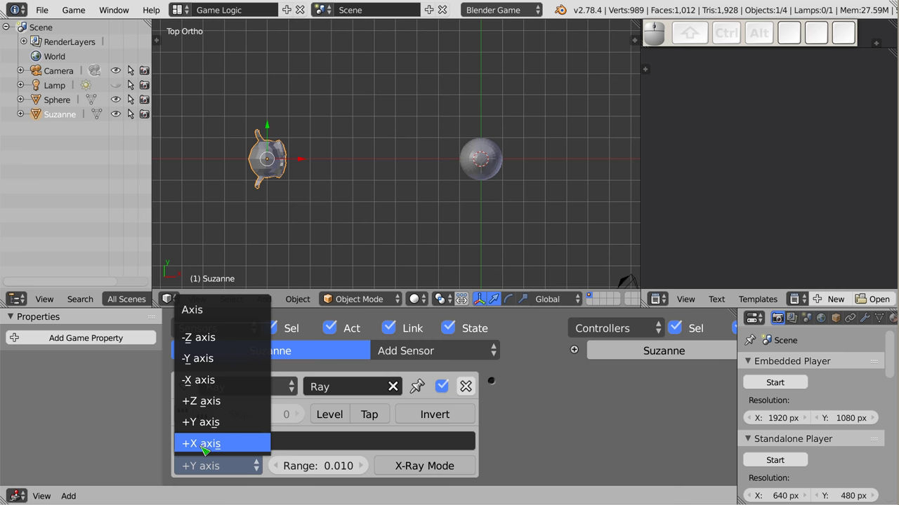
pyautogui.click(240, 446)
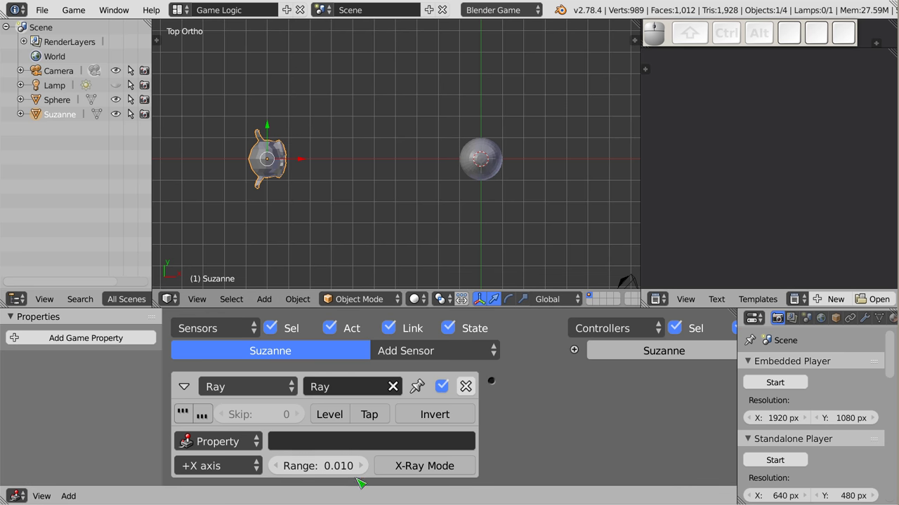
pyautogui.click(315, 468)
pyautogui.press('1')
pyautogui.press('0')
pyautogui.click(531, 452)
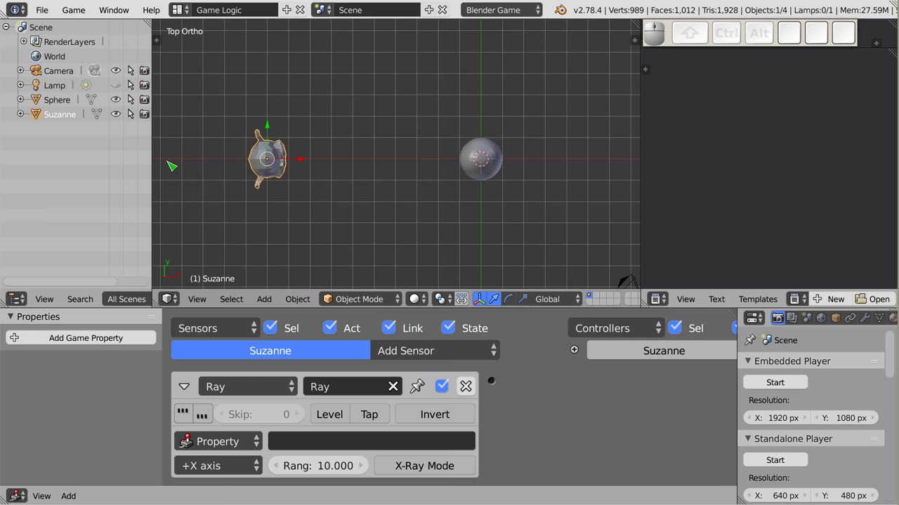
pyautogui.scroll(-3)
pyautogui.scroll(3)
pyautogui.scroll(-3)
pyautogui.moveTo(351, 178); pyautogui.dragTo(295, 167)
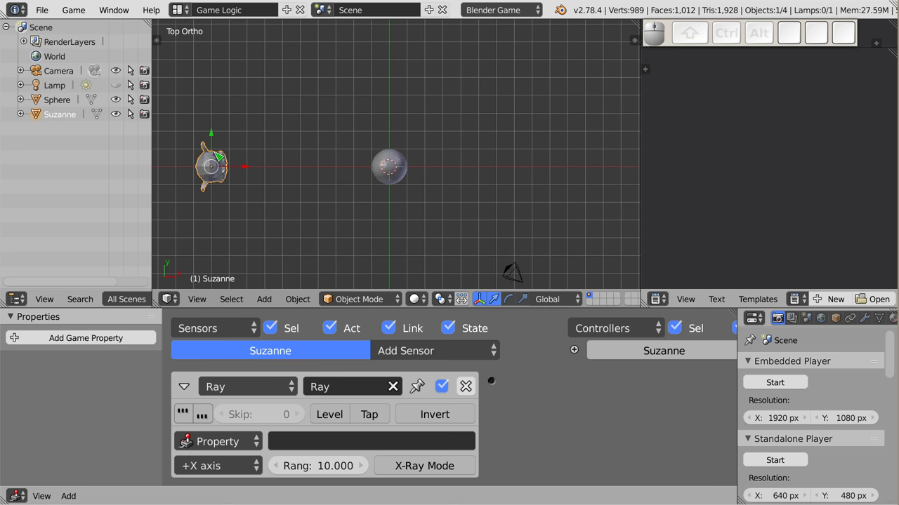
# Add a Visibility actuator with Visible checked to Suzanne.
pyautogui.moveTo(42, 106); pyautogui.dragTo(657, 228)
pyautogui.click(647, 345)
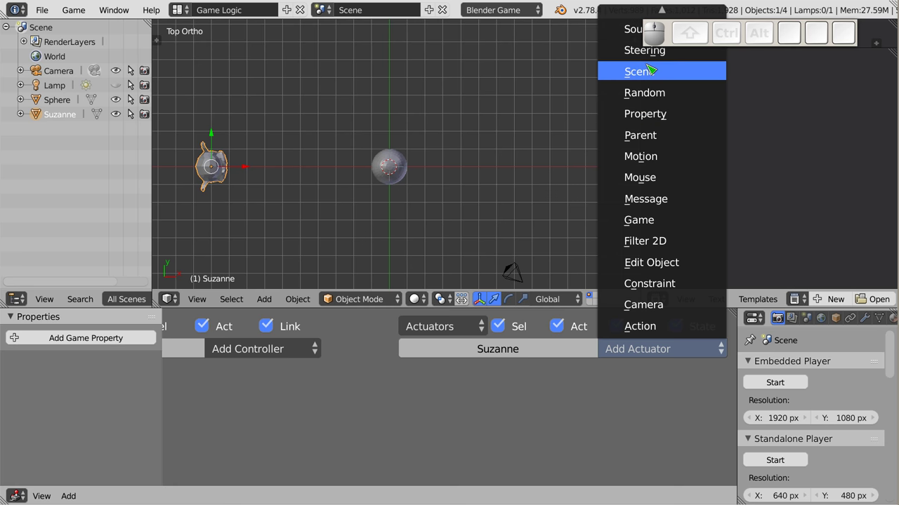
pyautogui.scroll(3)
pyautogui.scroll(-3)
pyautogui.scroll(-3)
pyautogui.click(619, 24)
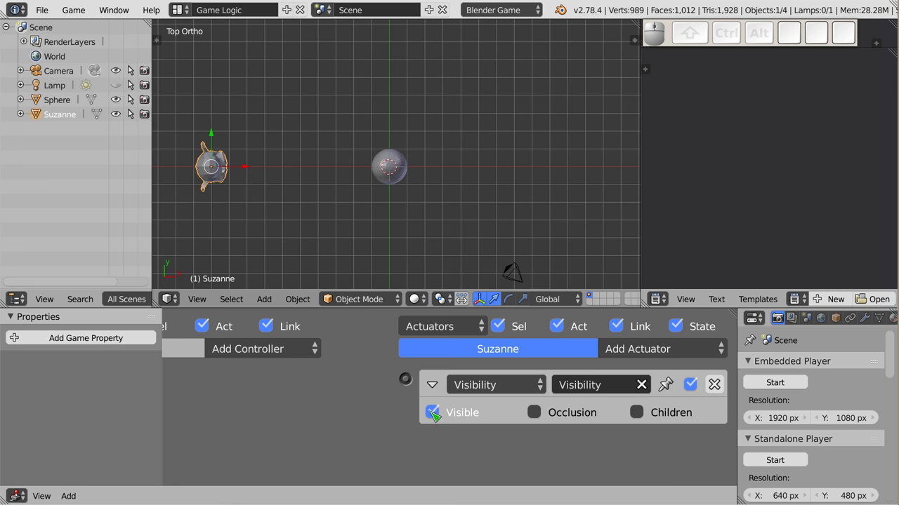
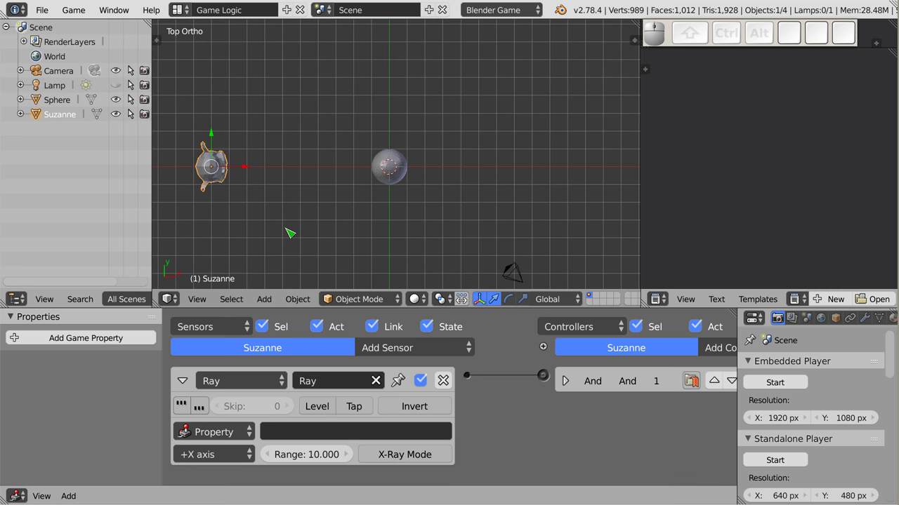
# Run the game twice with P and Escape to test the ray detection.
pyautogui.press('p')
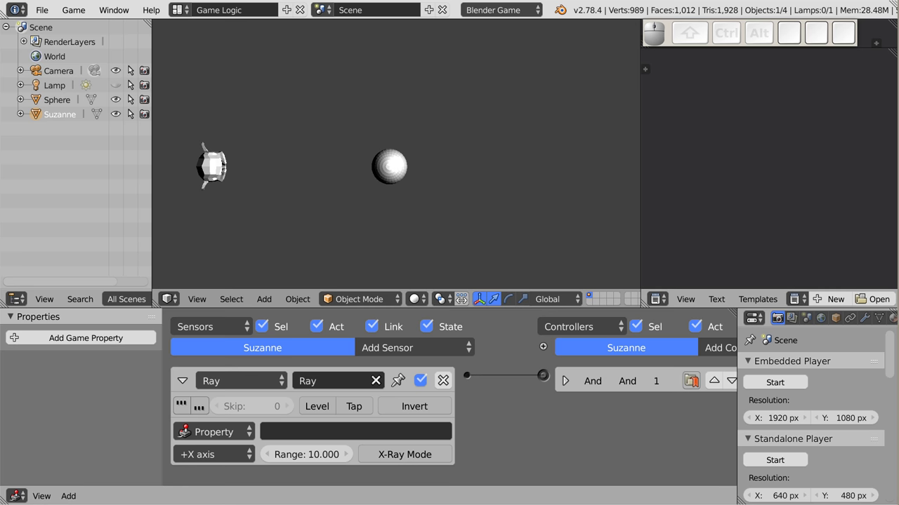
pyautogui.press('Escape')
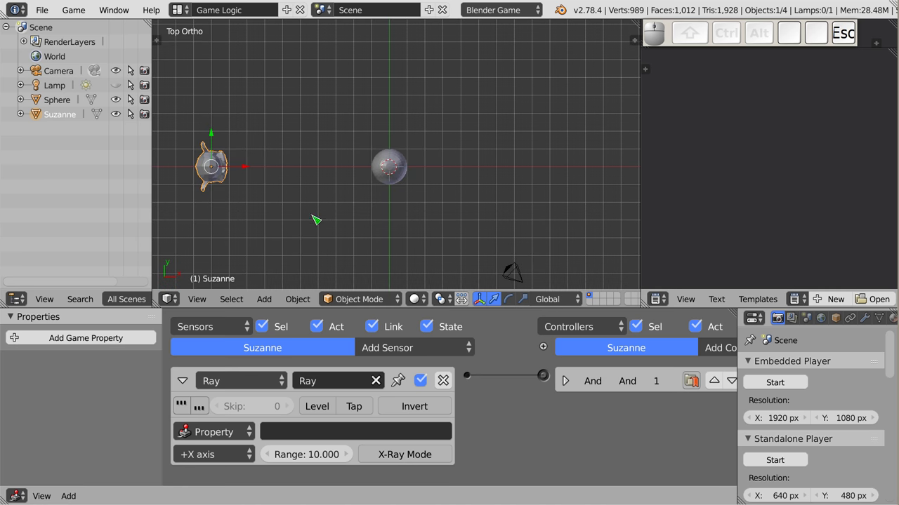
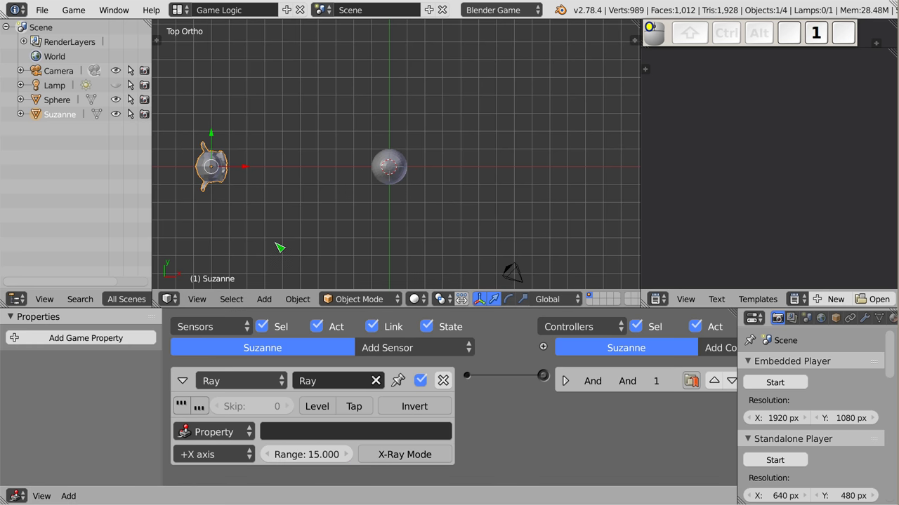
pyautogui.press('p')
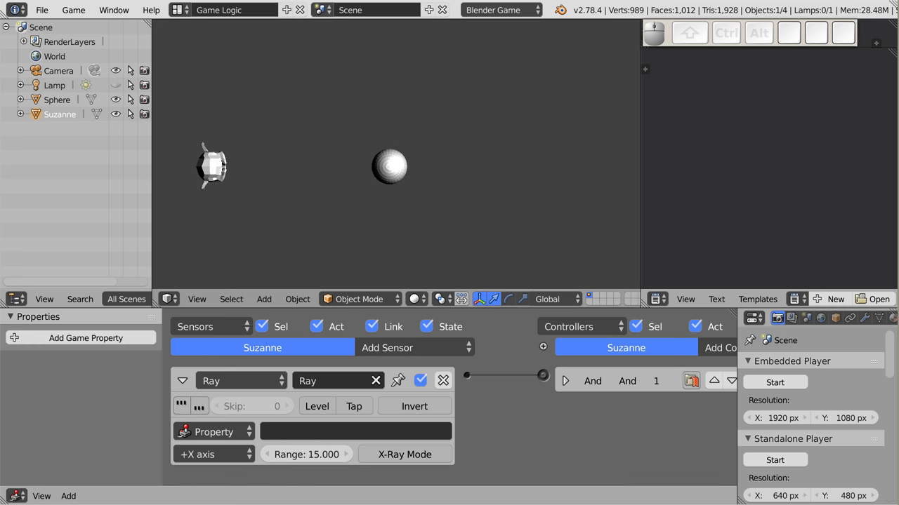
pyautogui.press('Escape')
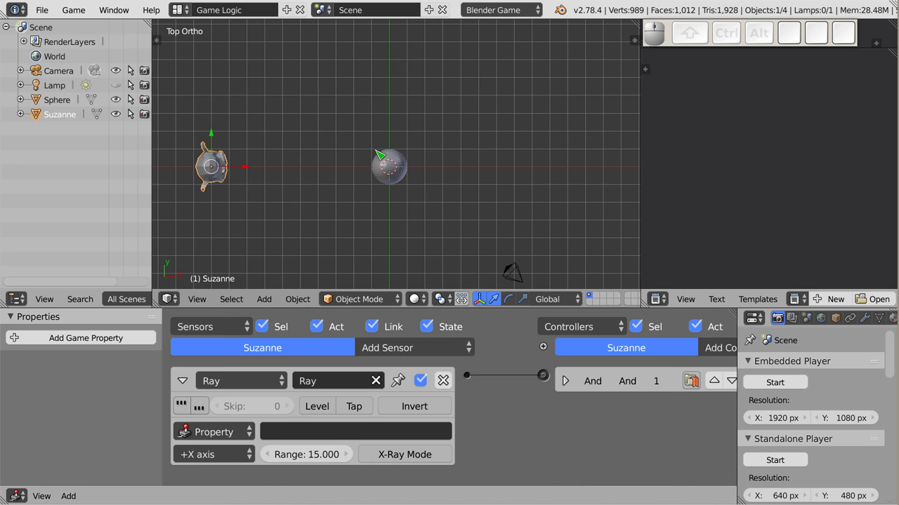
# Select the Sphere and Suzanne, entering 'prop' as the Ray sensor's property name.
pyautogui.rightClick(400, 174)
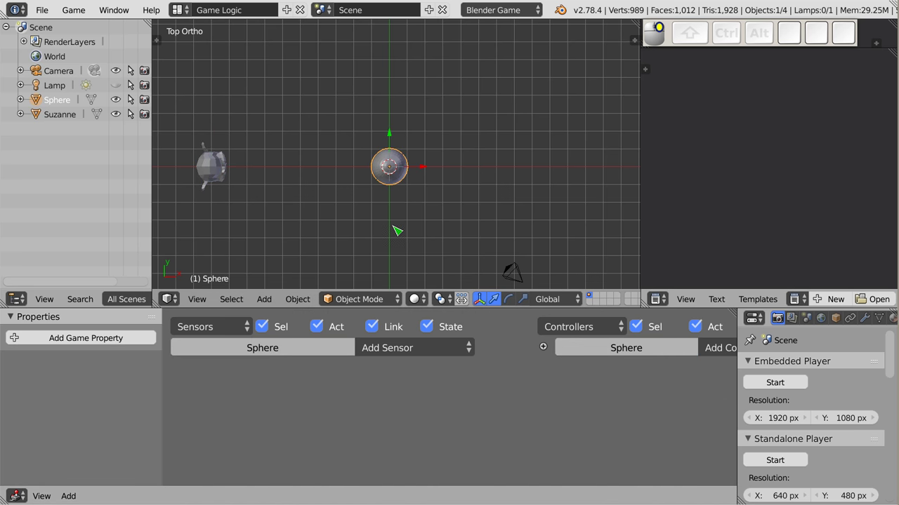
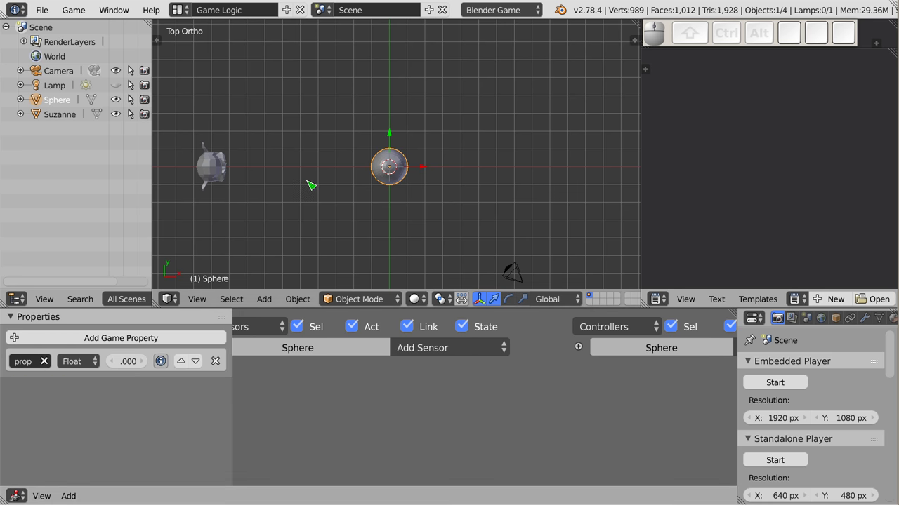
pyautogui.rightClick(224, 174)
pyautogui.click(326, 443)
pyautogui.press('p')
pyautogui.press('r')
pyautogui.press('o')
pyautogui.press('p')
pyautogui.press('Return')
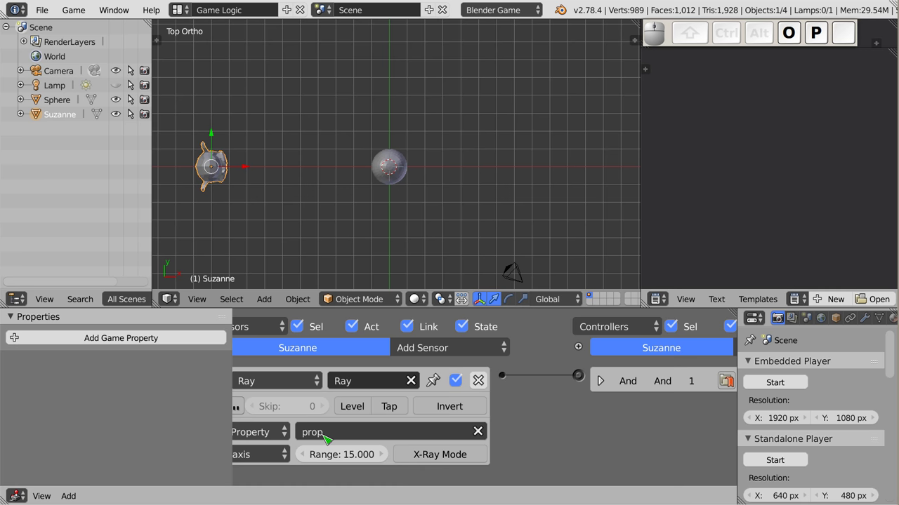
# Run the game again to test detection by the prop property.
pyautogui.moveTo(365, 443); pyautogui.dragTo(372, 431)
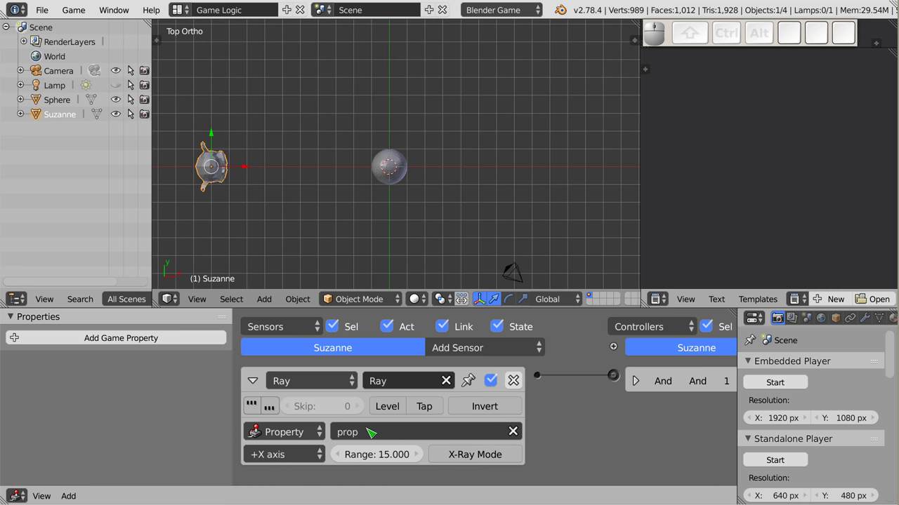
pyautogui.press('p')
pyautogui.press('Escape')
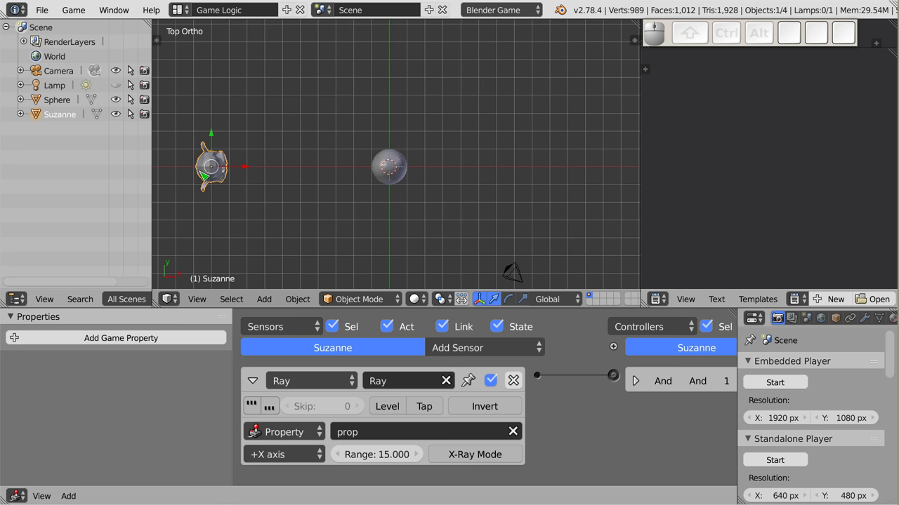
# Show Suzanne as a wireframe via the object display settings and reach the ray direction list.
pyautogui.moveTo(326, 215); pyautogui.dragTo(252, 456)
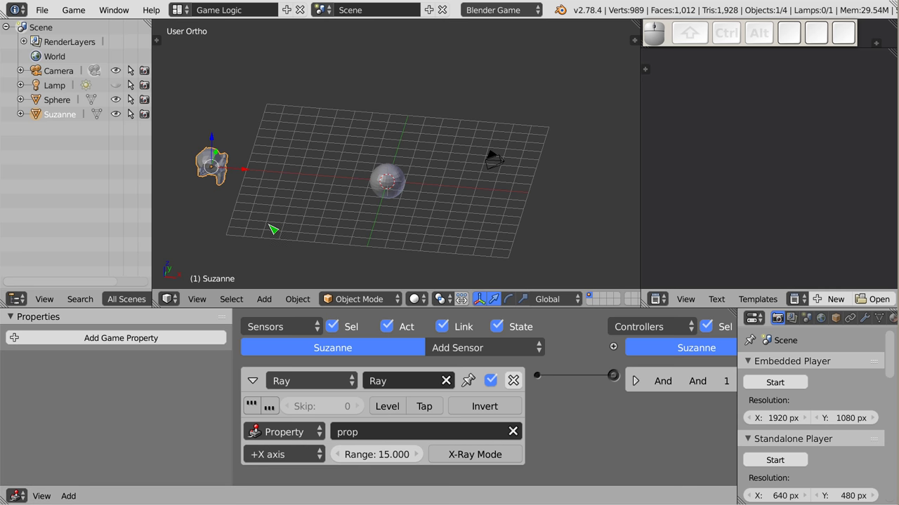
pyautogui.click(837, 328)
pyautogui.scroll(-3)
pyautogui.click(758, 432)
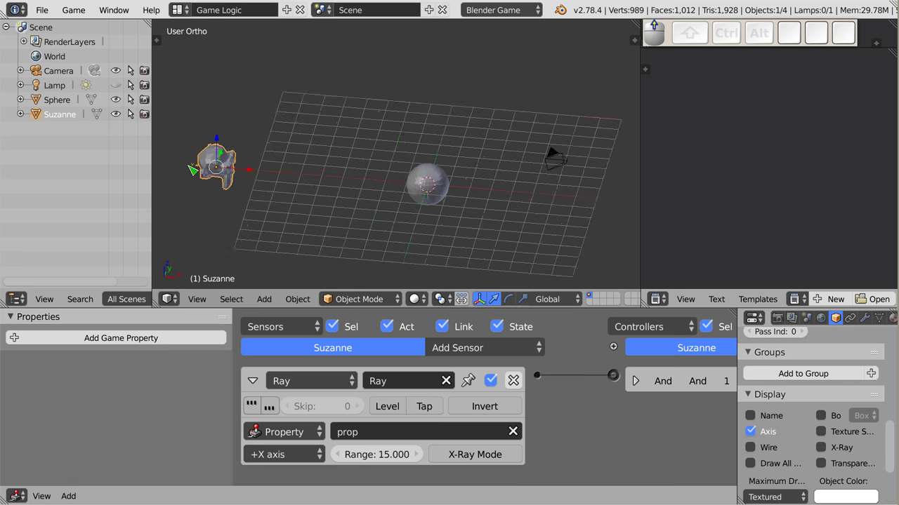
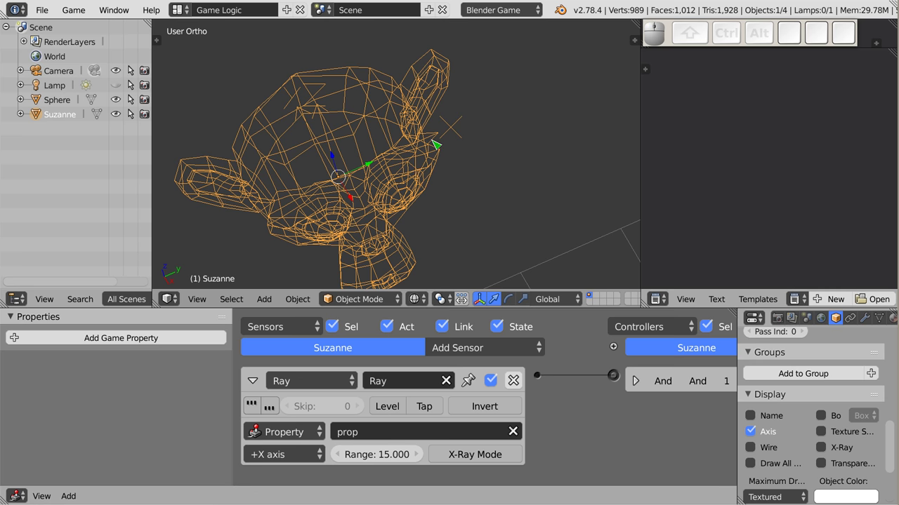
pyautogui.moveTo(414, 203); pyautogui.dragTo(357, 184)
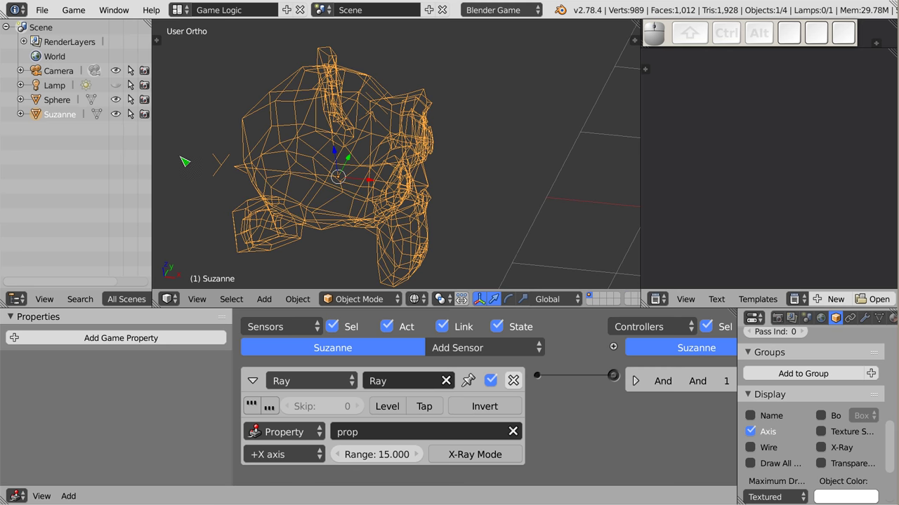
pyautogui.click(287, 458)
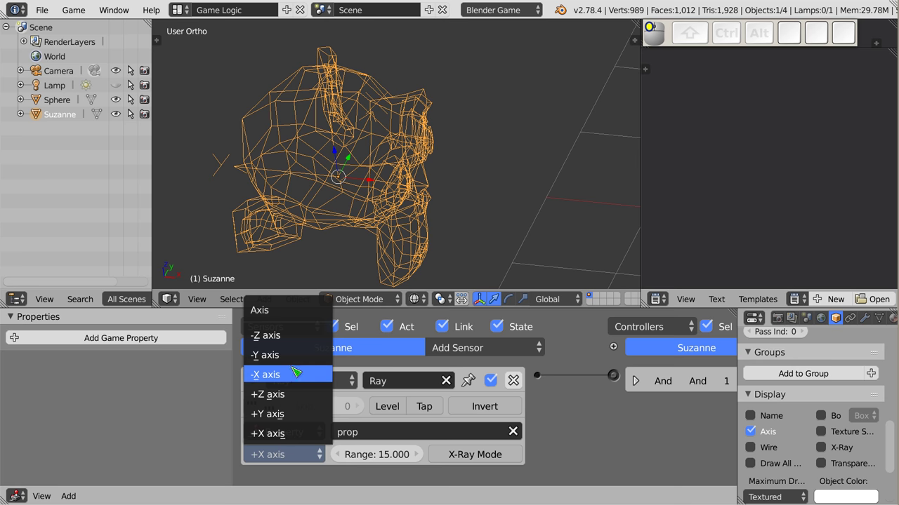
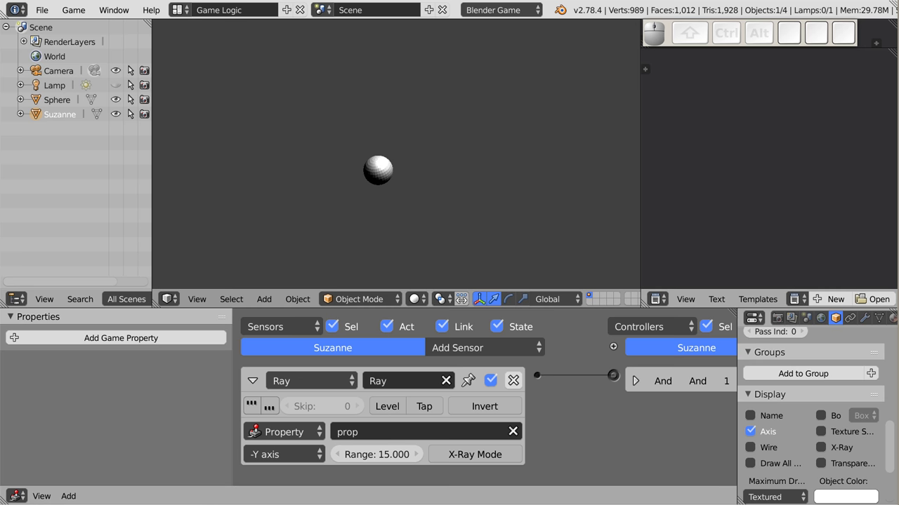
# Stop the game and clear the prop property name from Suzanne's Ray sensor.
pyautogui.press('Escape')
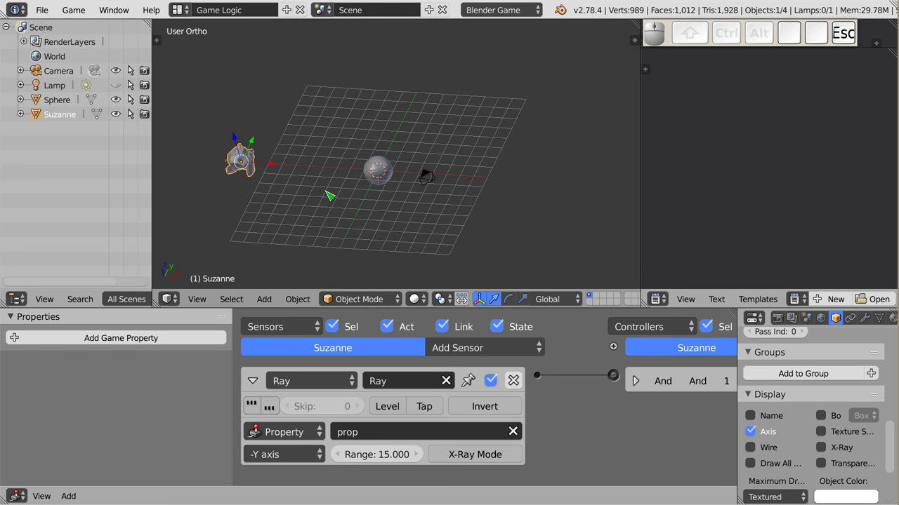
pyautogui.scroll(3)
pyautogui.scroll(-3)
pyautogui.scroll(-3)
pyautogui.moveTo(293, 181); pyautogui.dragTo(321, 461)
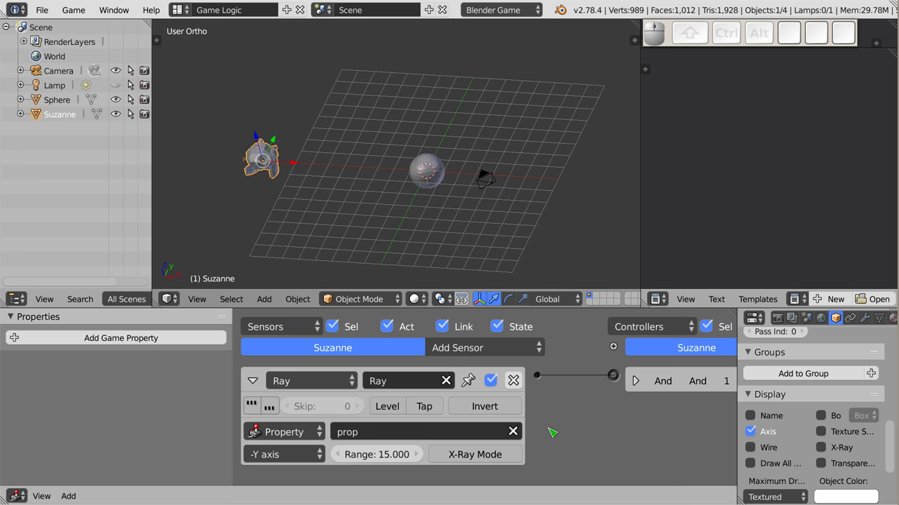
pyautogui.click(520, 434)
pyautogui.press('p')
pyautogui.press('Escape')
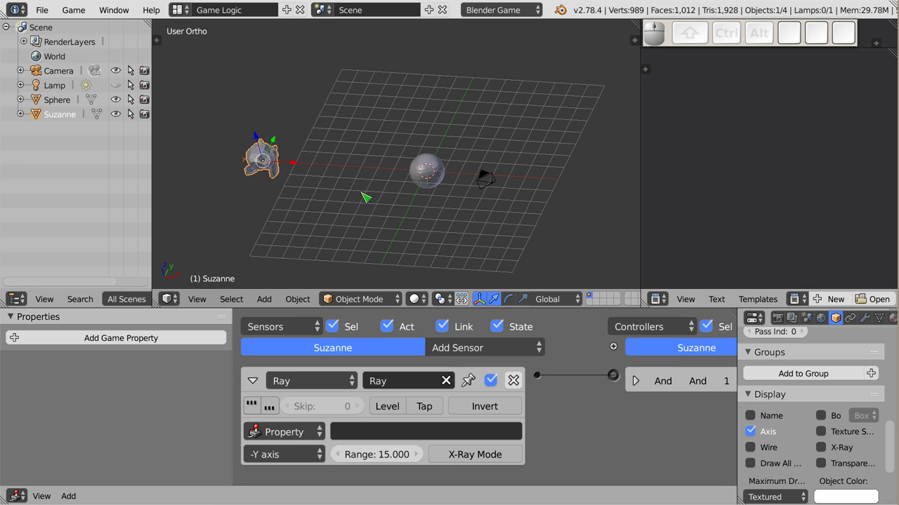
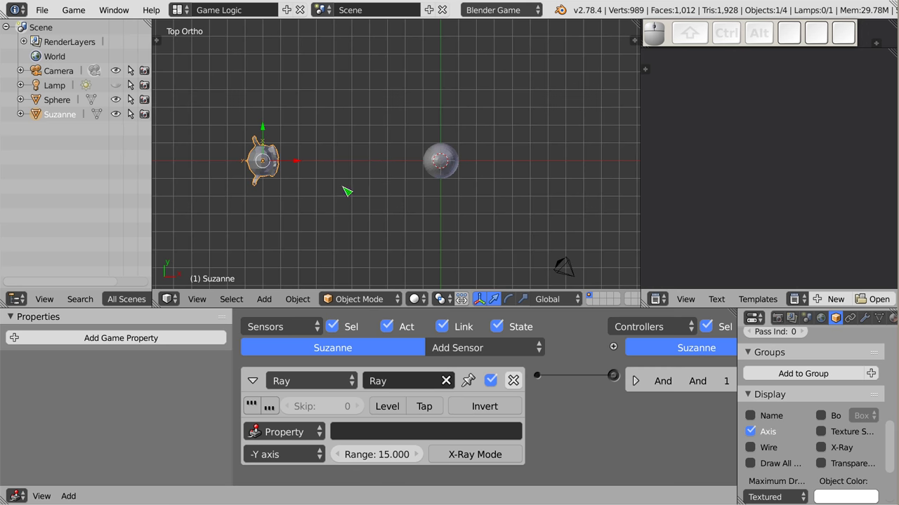
# Rotate Suzanne by −90 degrees in the top view.
pyautogui.press('r')
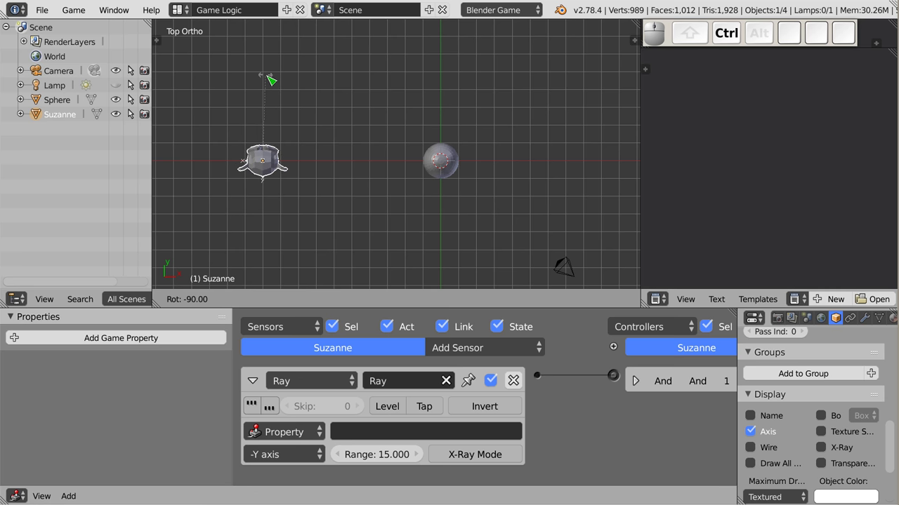
pyautogui.click(272, 79)
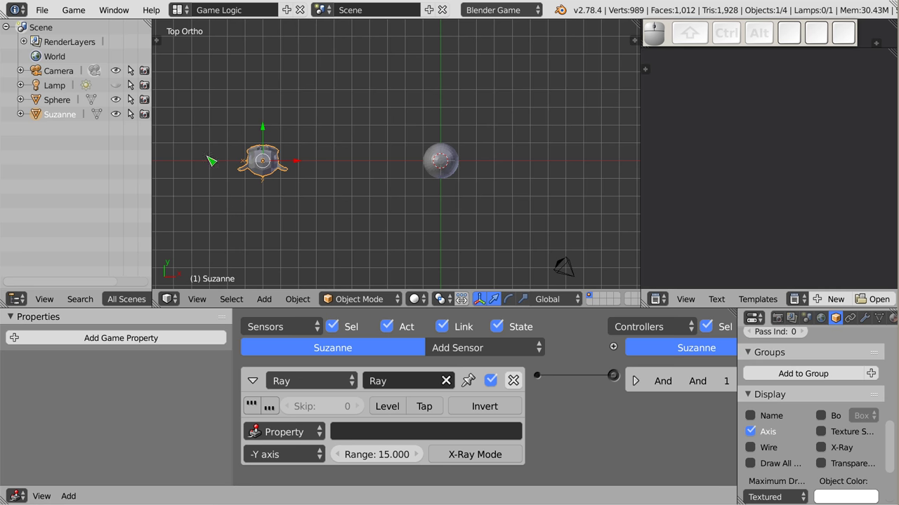
pyautogui.scroll(-3)
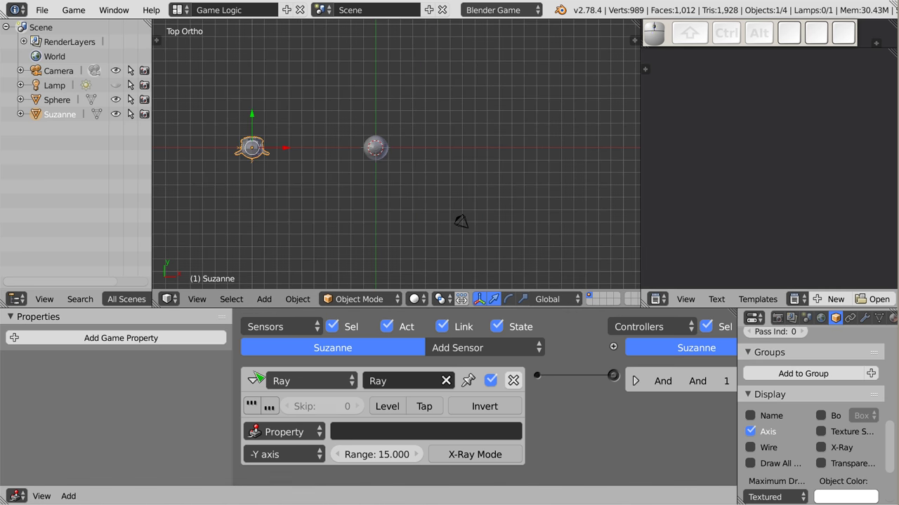
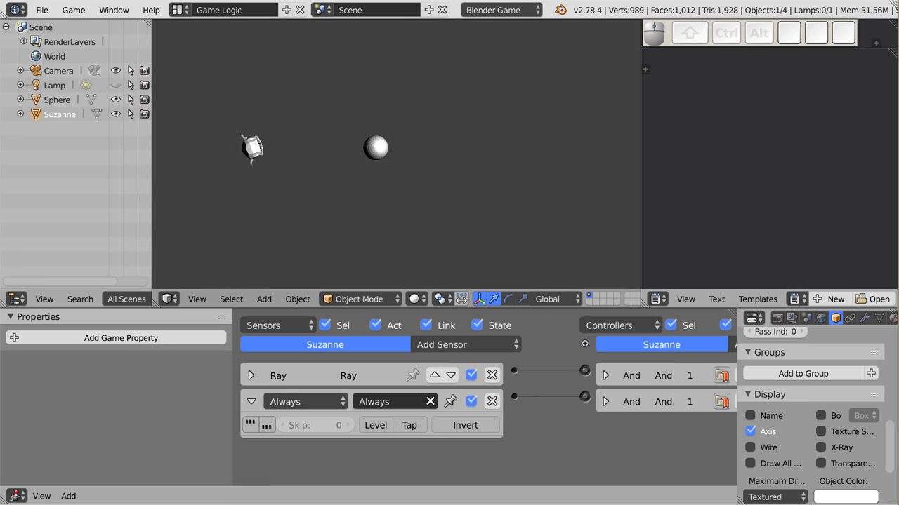
# Stop the game after testing the Always sensor with Ray range 5.
pyautogui.press('Escape')
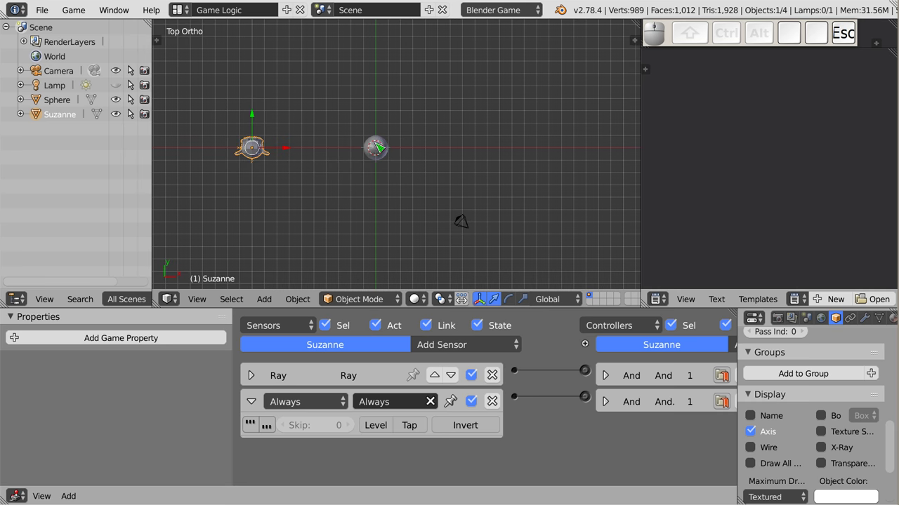
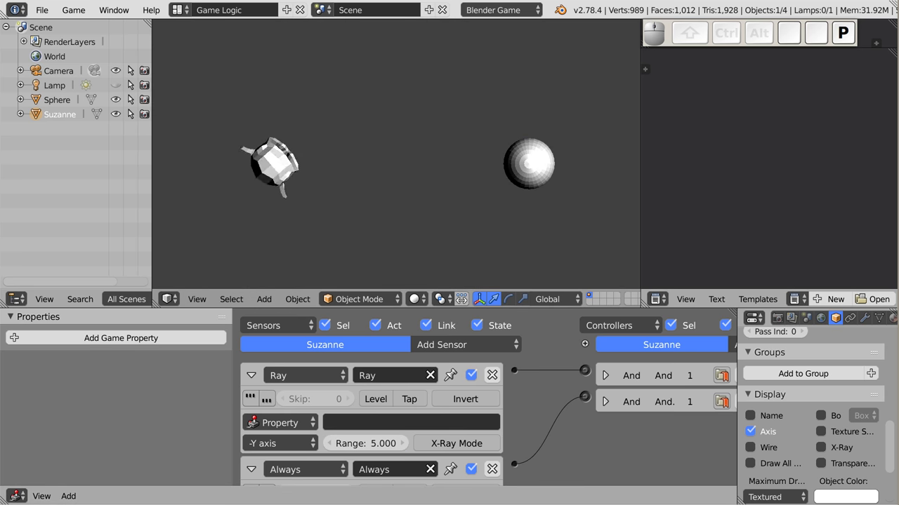
# Slide the sphere along X toward Suzanne's line and test-run the game.
pyautogui.press('Escape')
pyautogui.moveTo(555, 191); pyautogui.dragTo(431, 164)
pyautogui.moveTo(565, 167); pyautogui.dragTo(432, 164)
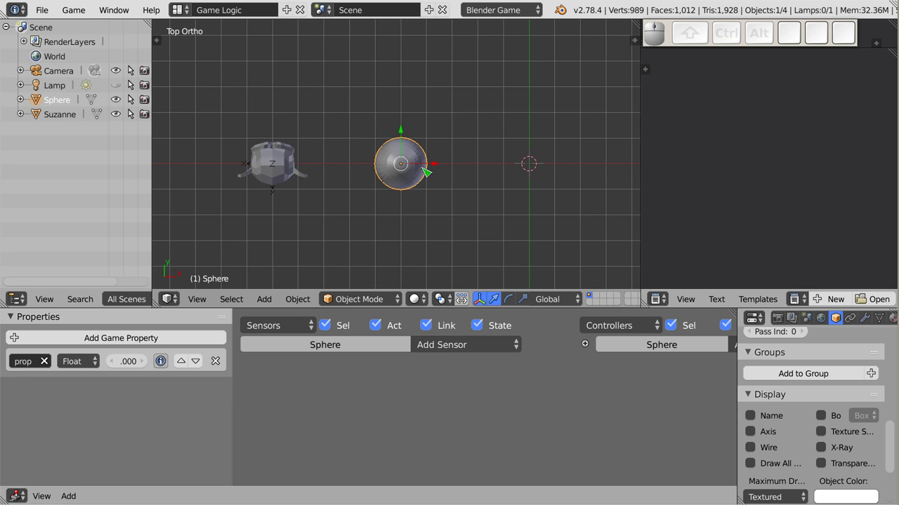
pyautogui.press('p')
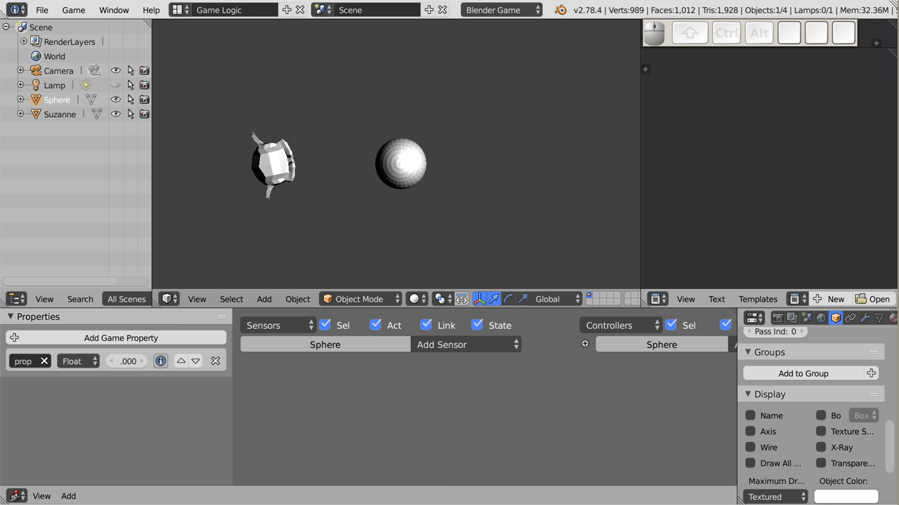
pyautogui.press('Escape')
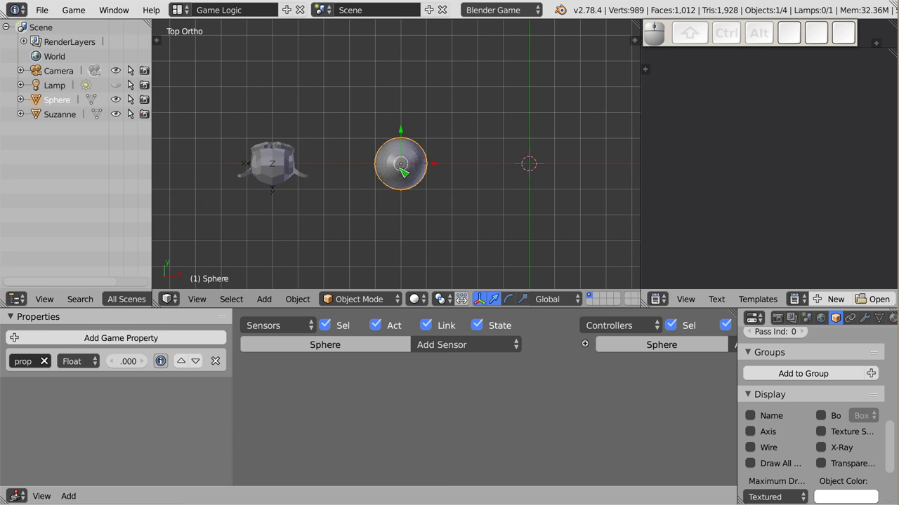
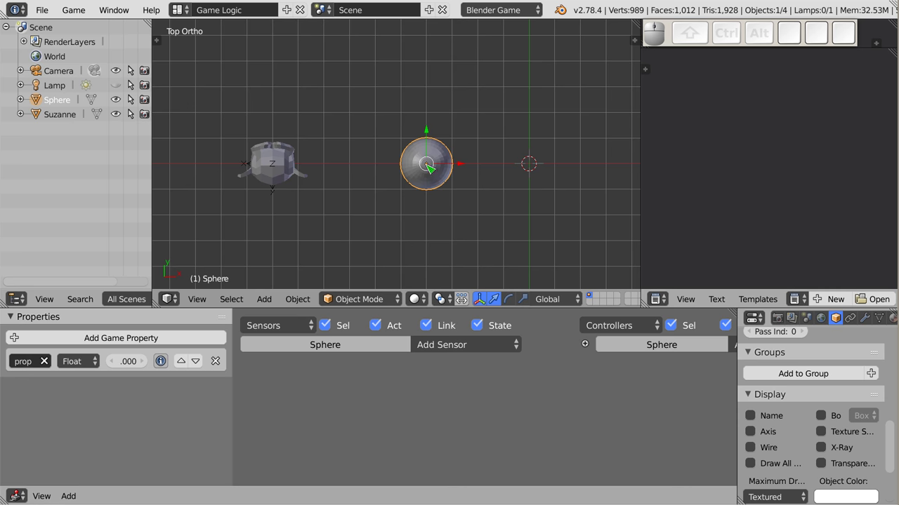
# Run the game again to confirm the ray now finds the sphere.
pyautogui.press('p')
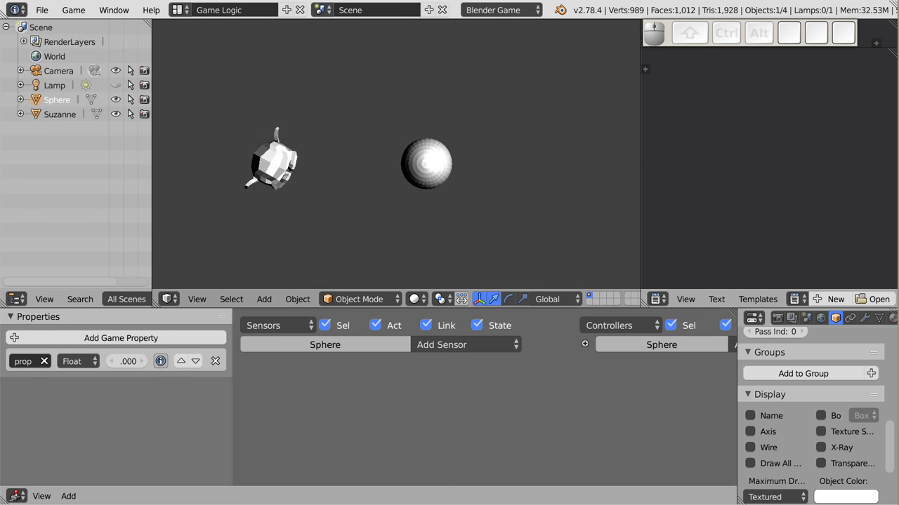
pyautogui.press('Escape')
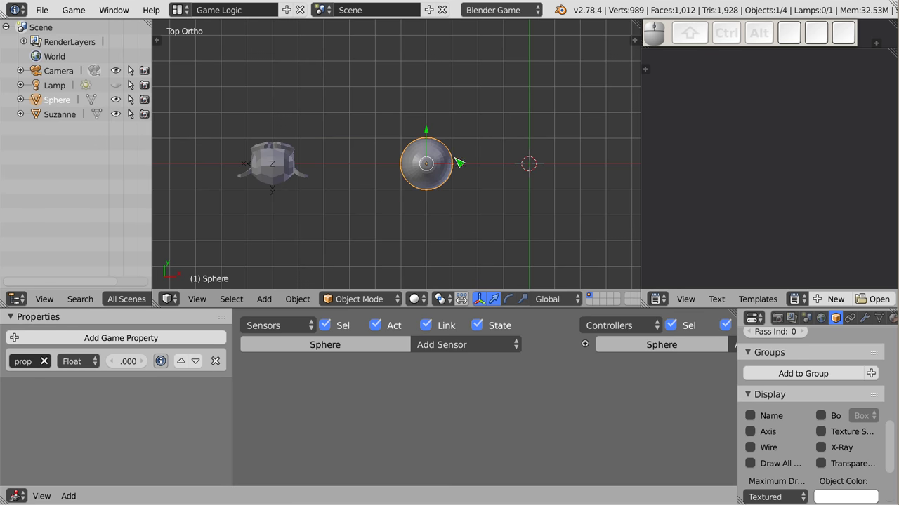
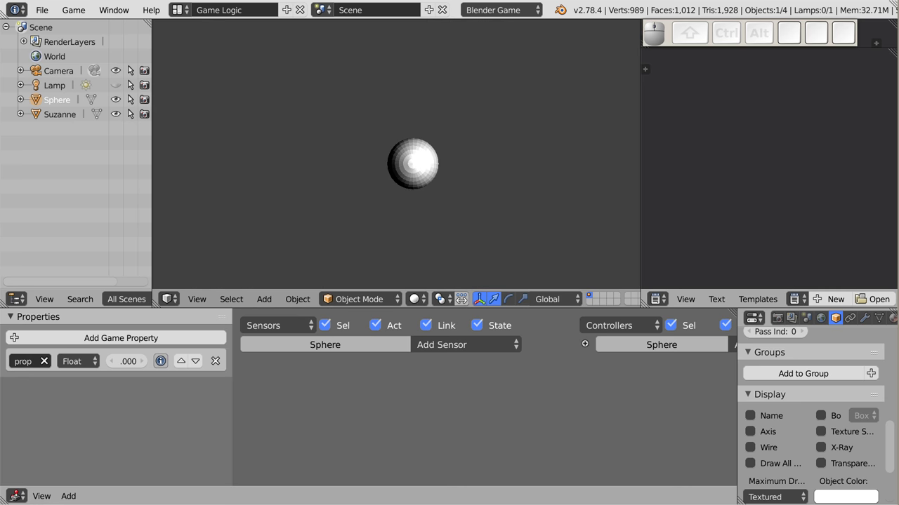
pyautogui.press('Escape')
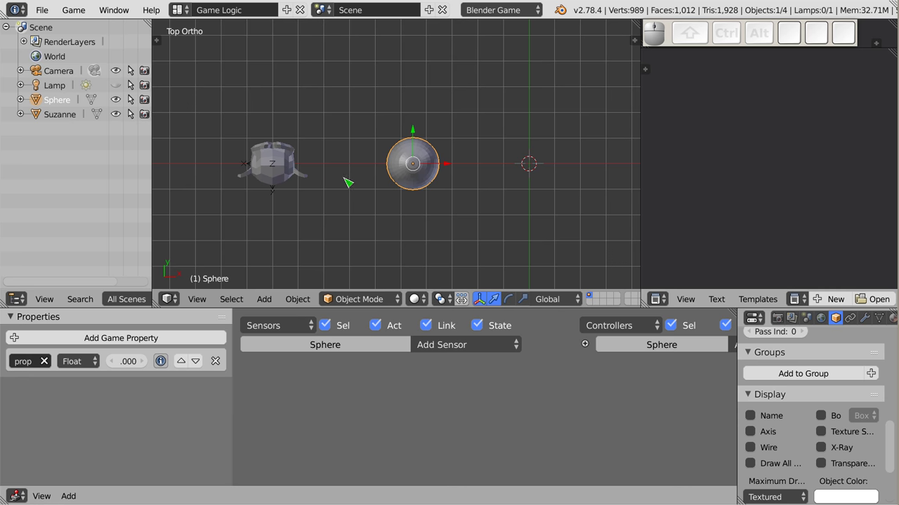
# Orbit to view the scene and begin entering the Ray sensor's Property value 'prop'.
pyautogui.moveTo(401, 204); pyautogui.dragTo(288, 185)
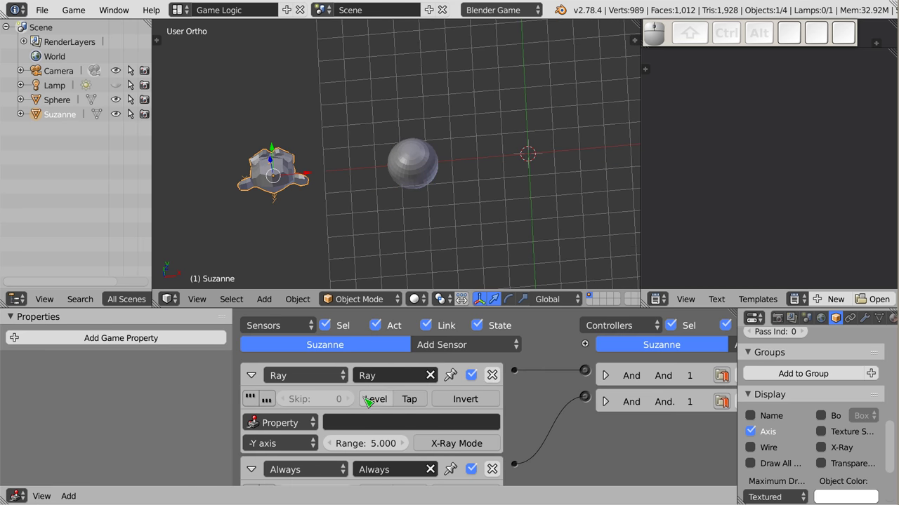
pyautogui.click(351, 432)
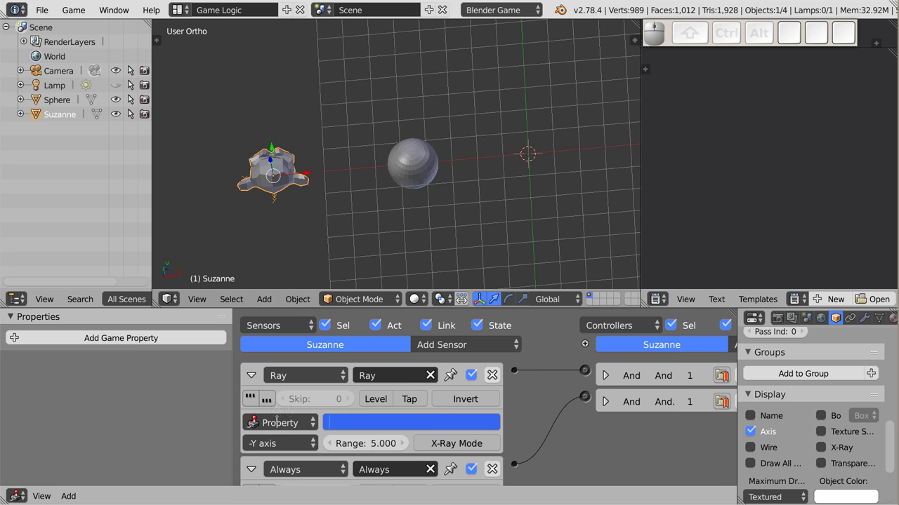
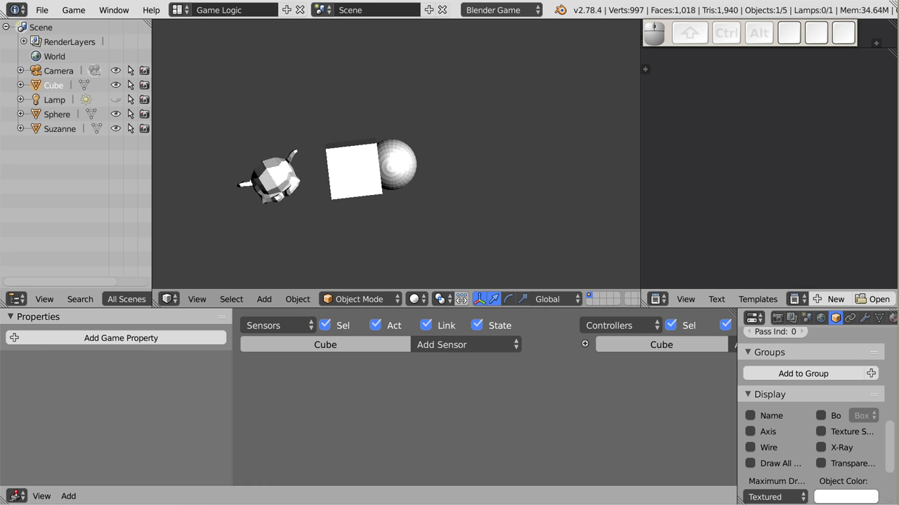
# Stop the game and select Suzanne to check her Ray sensor looks for 'prop'.
pyautogui.press('Escape')
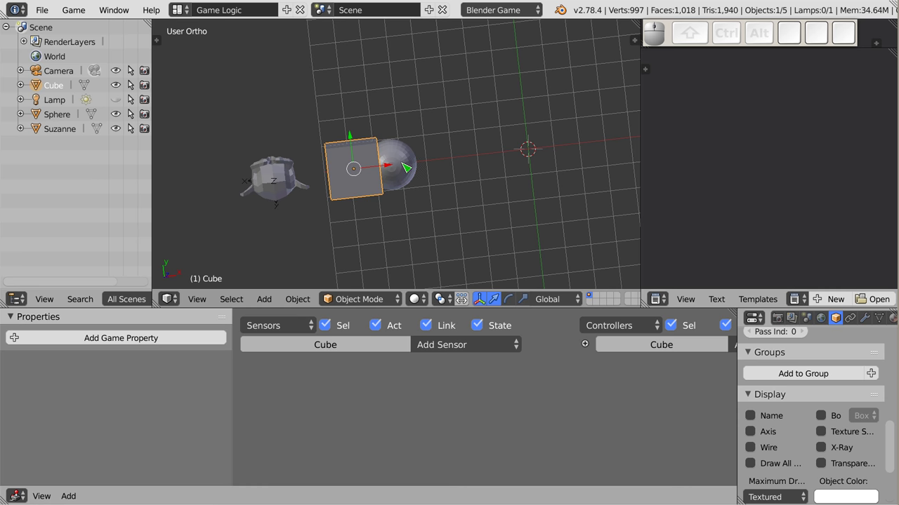
pyautogui.rightClick(282, 178)
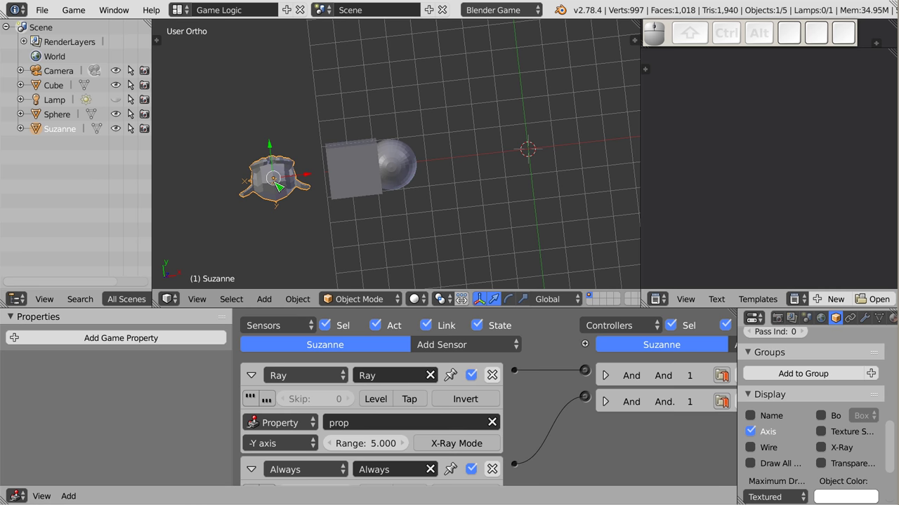
# Test the game with the cube blocking, then again with X-Ray Mode on.
pyautogui.press('p')
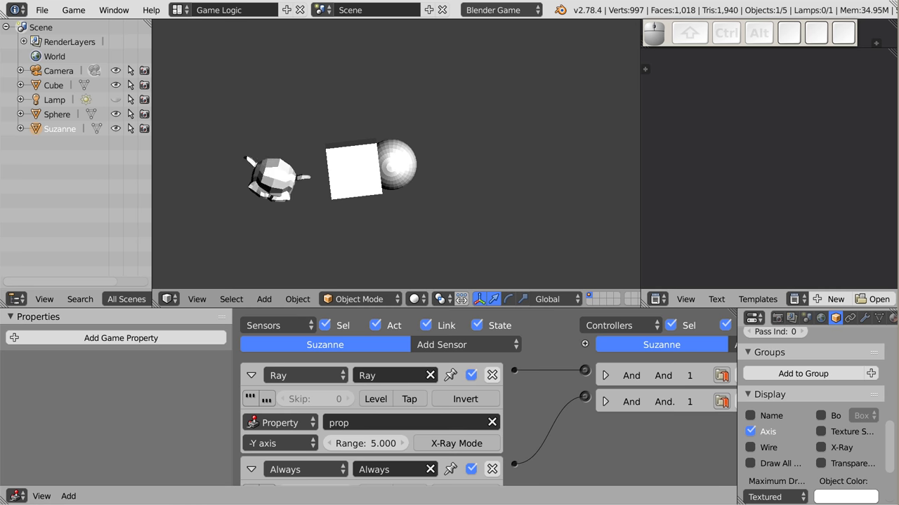
pyautogui.press('Escape')
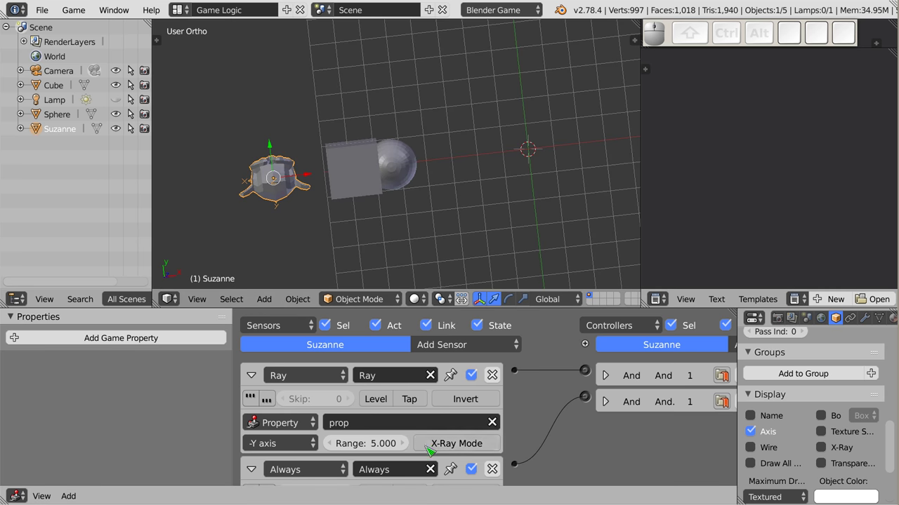
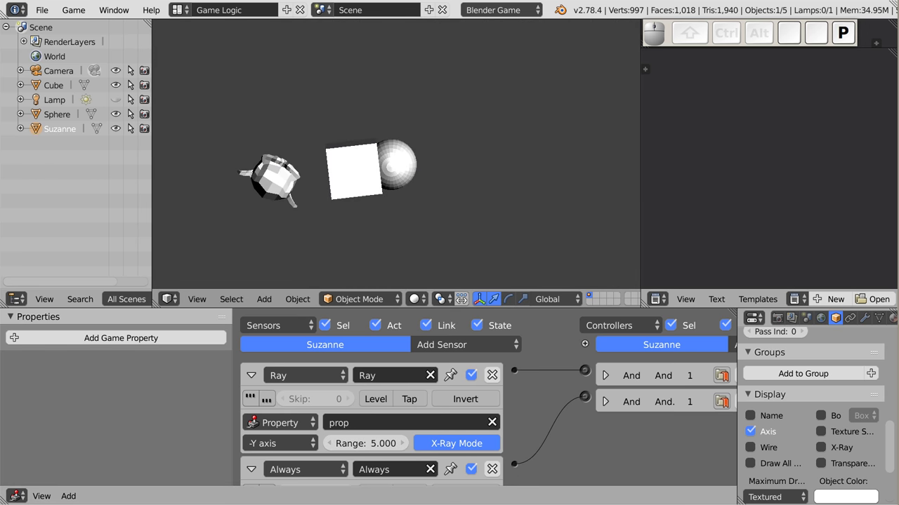
pyautogui.press('Escape')
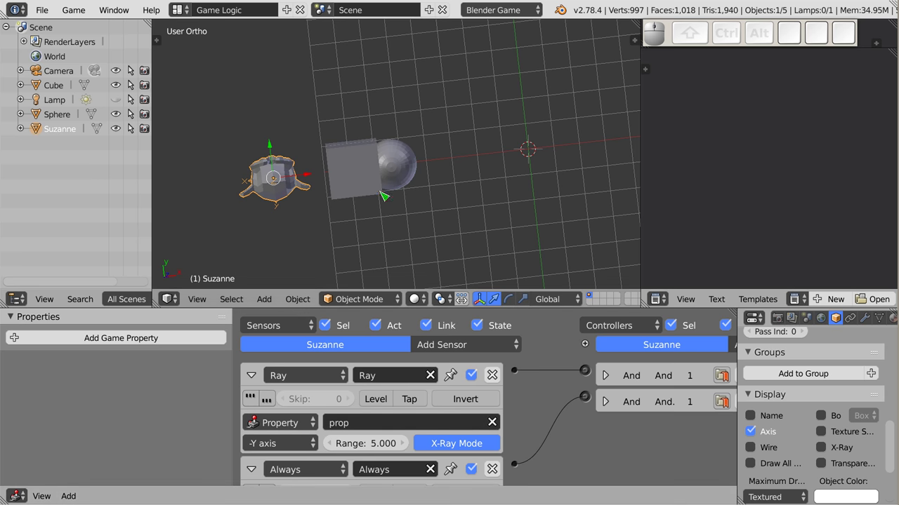
# Select the sphere then the cube and start shifting the cube off the ray line.
pyautogui.rightClick(405, 178)
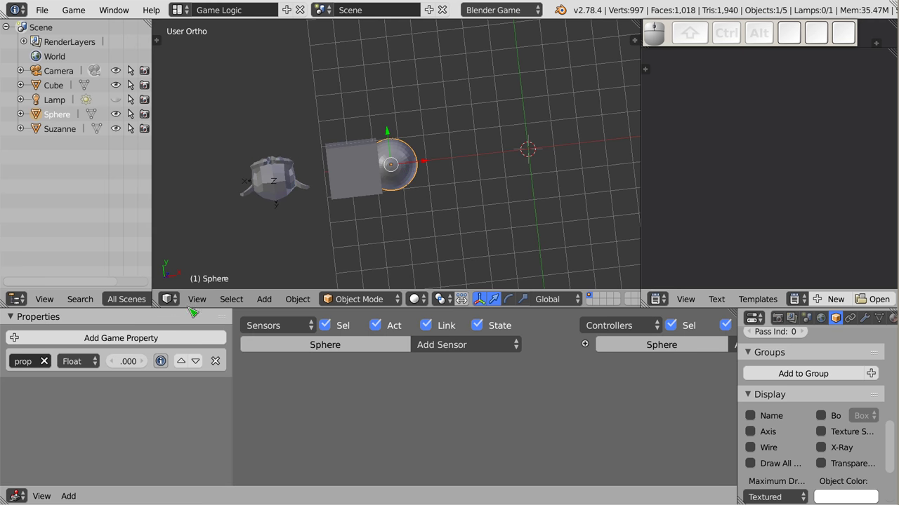
pyautogui.rightClick(363, 181)
pyautogui.moveTo(383, 200); pyautogui.dragTo(362, 143)
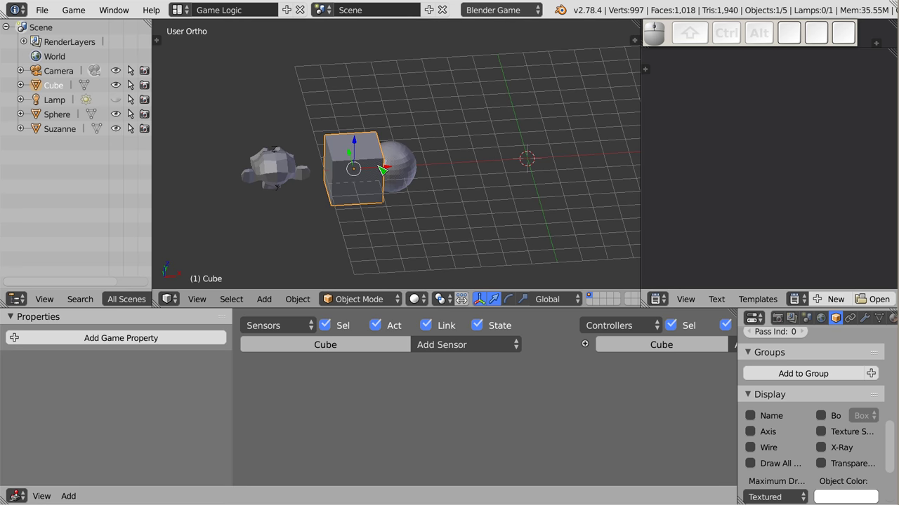
pyautogui.moveTo(407, 158); pyautogui.dragTo(355, 121)
pyautogui.moveTo(353, 141); pyautogui.dragTo(355, 121)
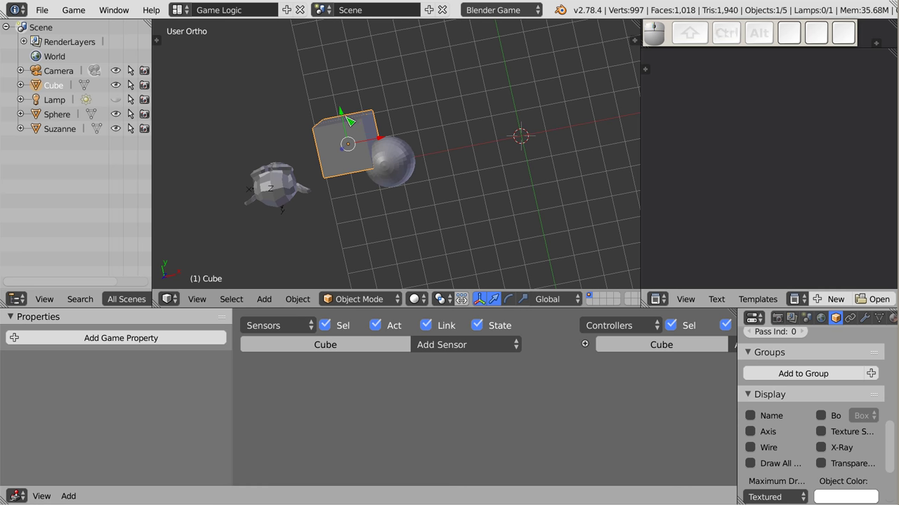
# Move the cube further aside and name its material 'a'.
pyautogui.moveTo(348, 120); pyautogui.dragTo(868, 323)
pyautogui.moveTo(867, 323); pyautogui.dragTo(781, 417)
pyautogui.moveTo(833, 322); pyautogui.dragTo(781, 417)
pyautogui.moveTo(783, 417); pyautogui.dragTo(786, 391)
pyautogui.press('a')
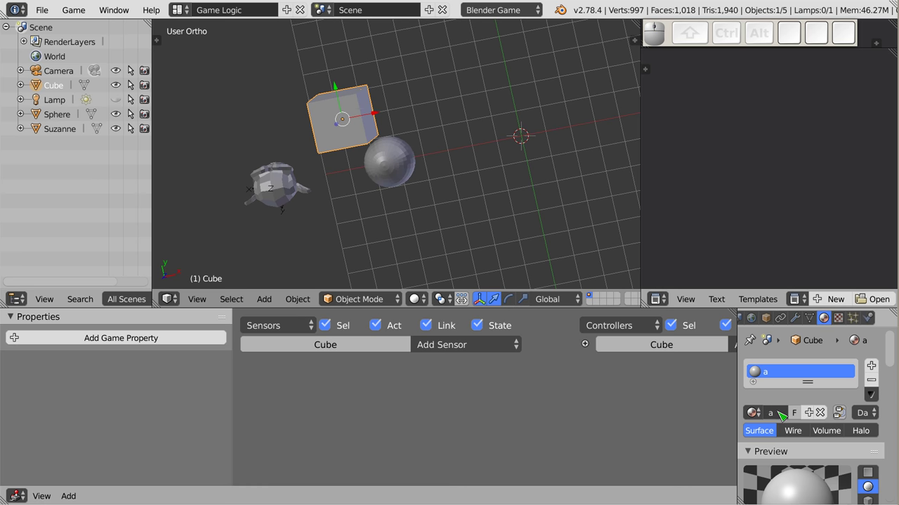
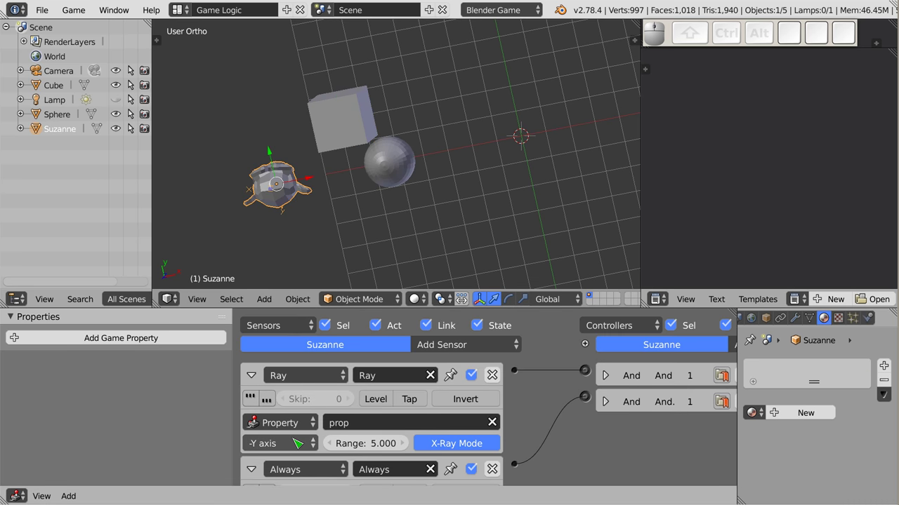
pyautogui.click(283, 425)
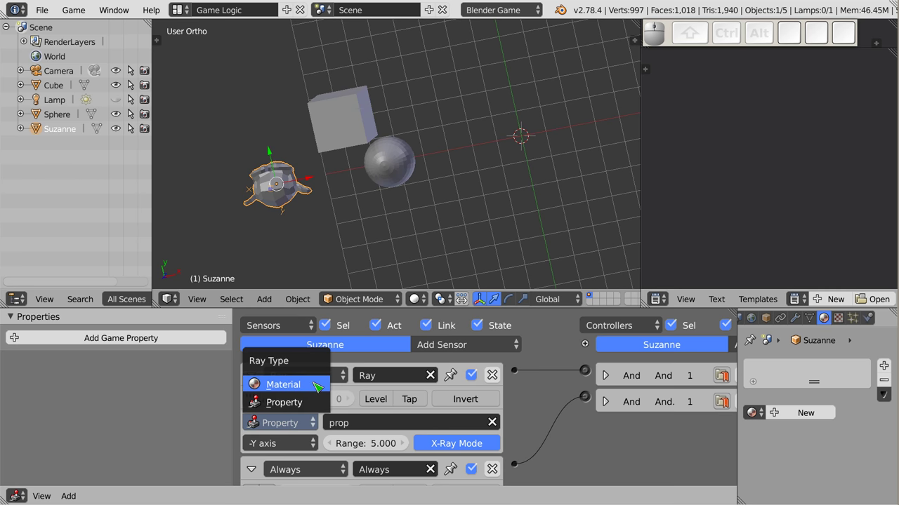
pyautogui.click(318, 386)
pyautogui.click(342, 431)
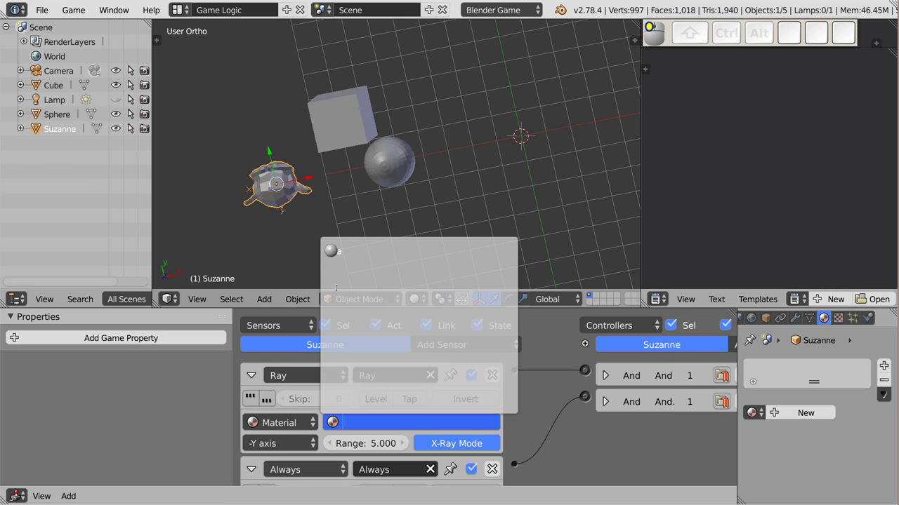
pyautogui.click(349, 258)
pyautogui.moveTo(301, 143); pyautogui.dragTo(352, 121)
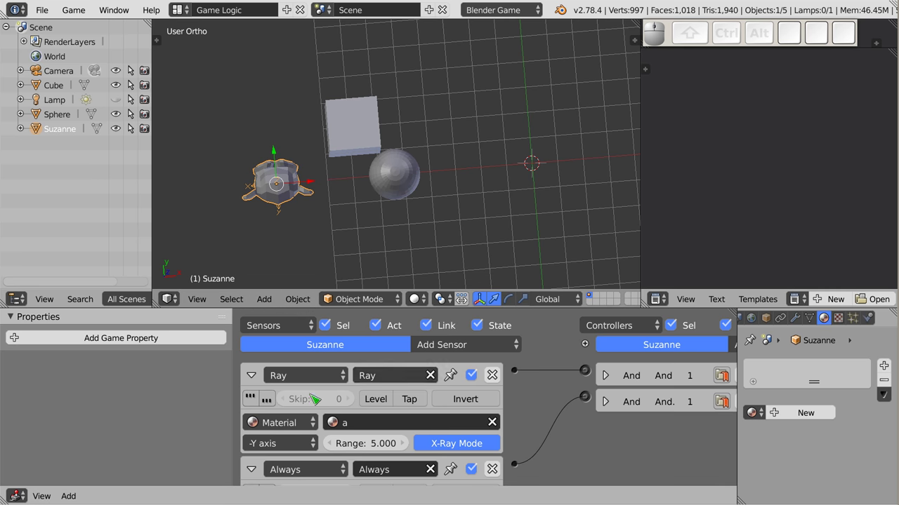
pyautogui.press('p')
pyautogui.press('Escape')
pyautogui.press('p')
pyautogui.press('Escape')
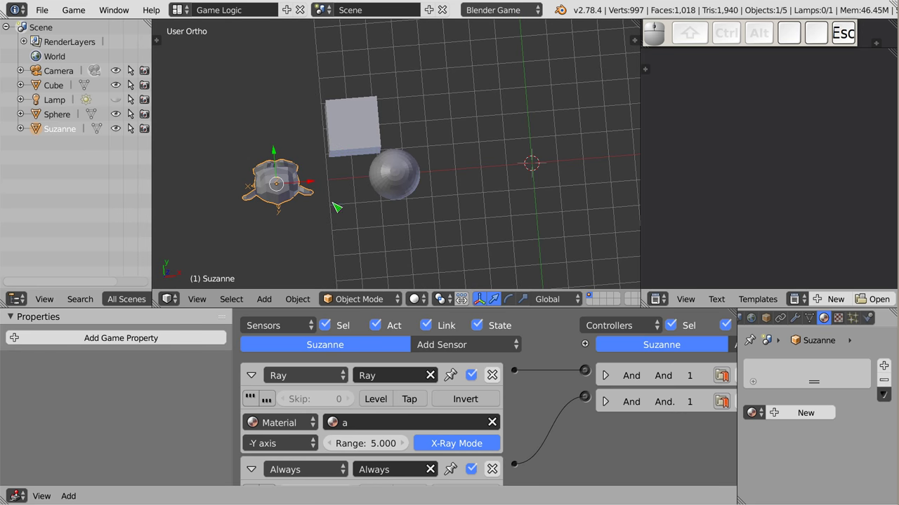